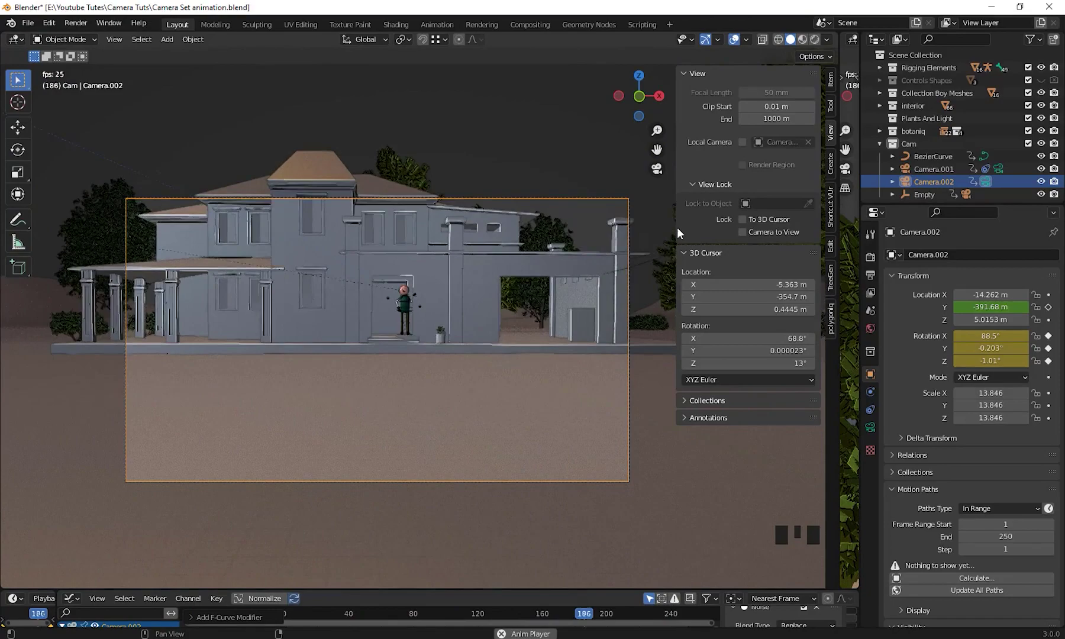
# Start a new General default file, leaving the house scene for the splash screen
pyautogui.press('n')
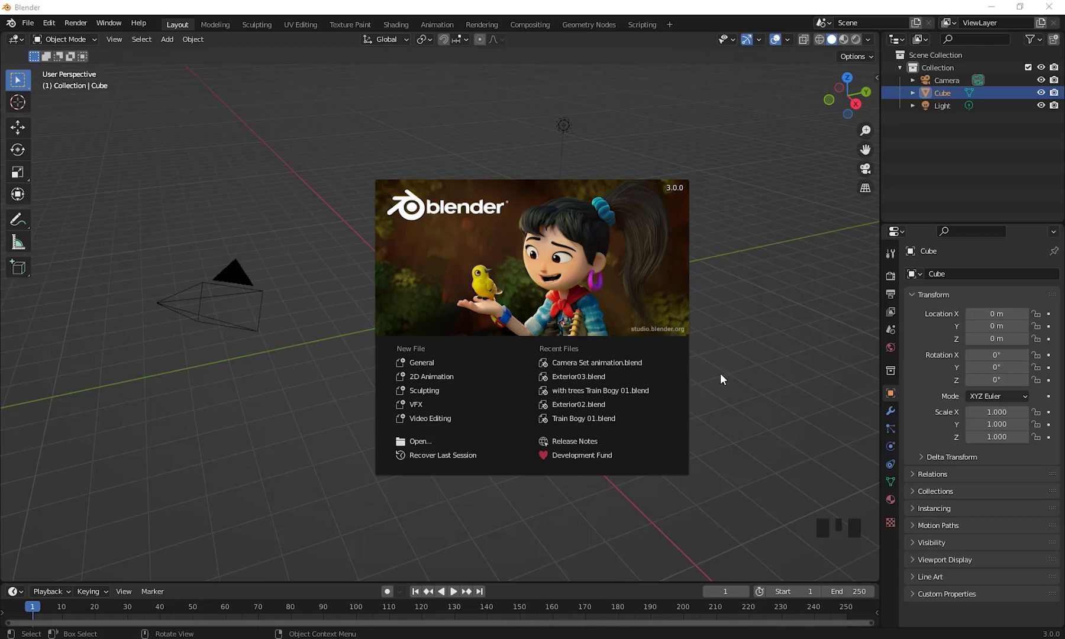
# Orbit and zoom around the default cube to inspect the starting scene
pyautogui.scroll(-3)
pyautogui.middleClick(617, 390)
pyautogui.scroll(3)
pyautogui.moveTo(544, 438); pyautogui.dragTo(569, 427)
pyautogui.scroll(-3)
pyautogui.middleClick(542, 437)
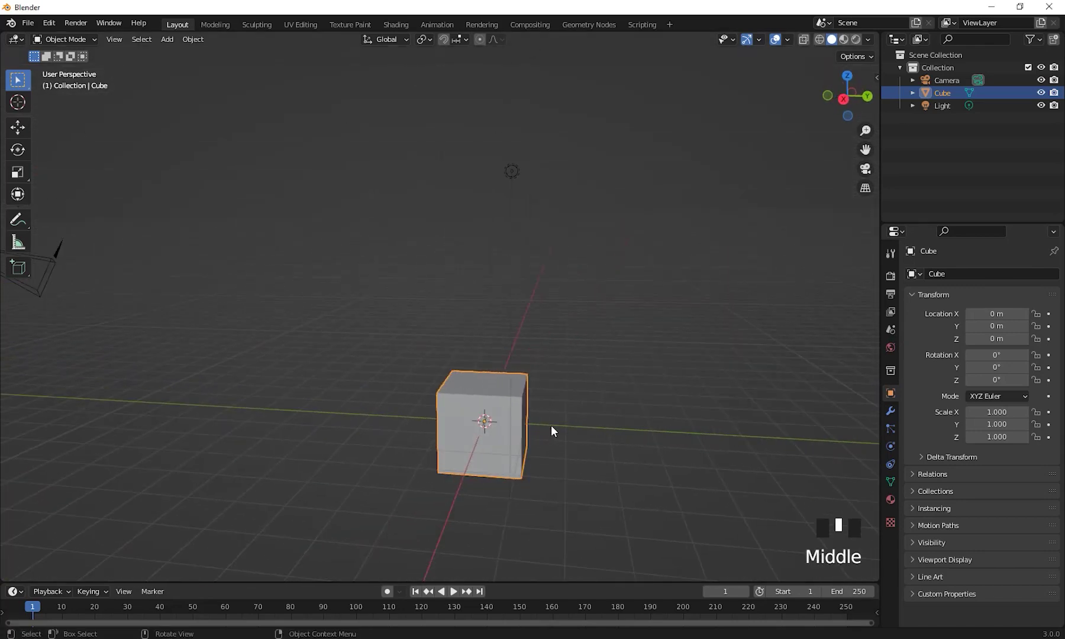
pyautogui.scroll(-3)
pyautogui.middleClick(556, 439)
# Select the default camera, cube and light and delete them, leaving an empty collection
pyautogui.click(230, 214)
pyautogui.middleClick(586, 300)
pyautogui.press('Delete')
pyautogui.middleClick(458, 332)
pyautogui.click(467, 391)
pyautogui.moveTo(408, 391); pyautogui.dragTo(177, 140)
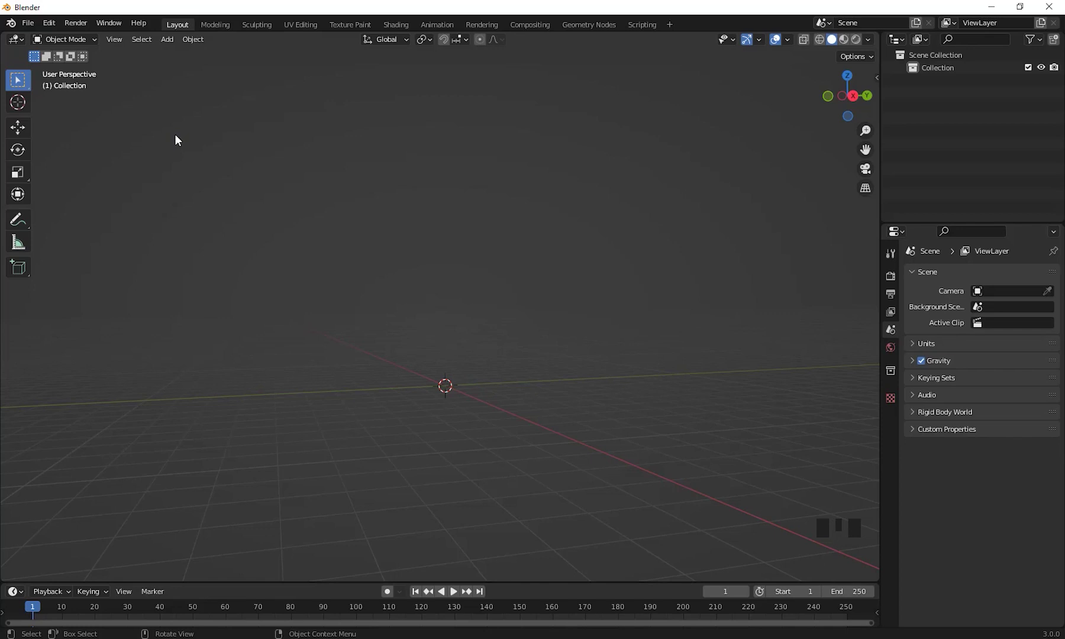
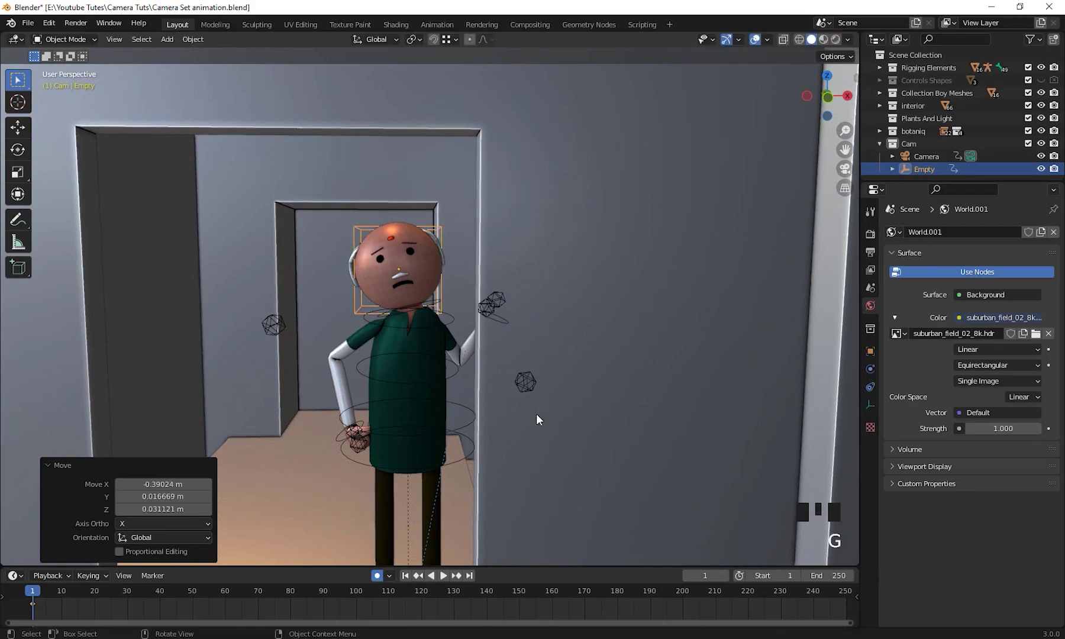
# Move the head empty along Y so it sits centred on the character's head
pyautogui.moveTo(490, 439); pyautogui.dragTo(558, 473)
pyautogui.press('g')
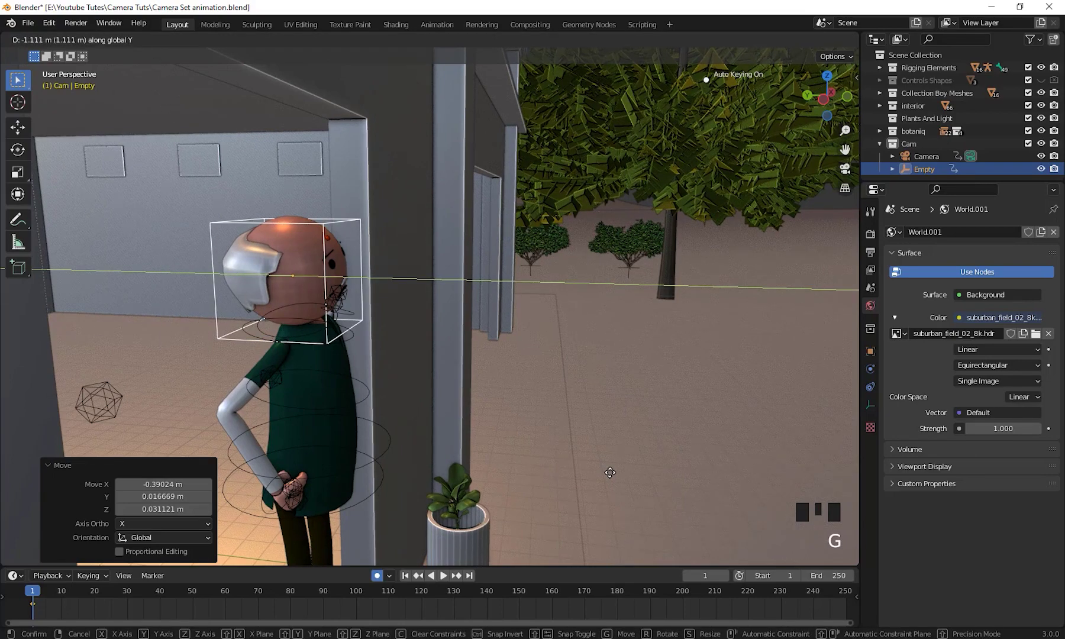
pyautogui.scroll(-3)
pyautogui.middleClick(654, 548)
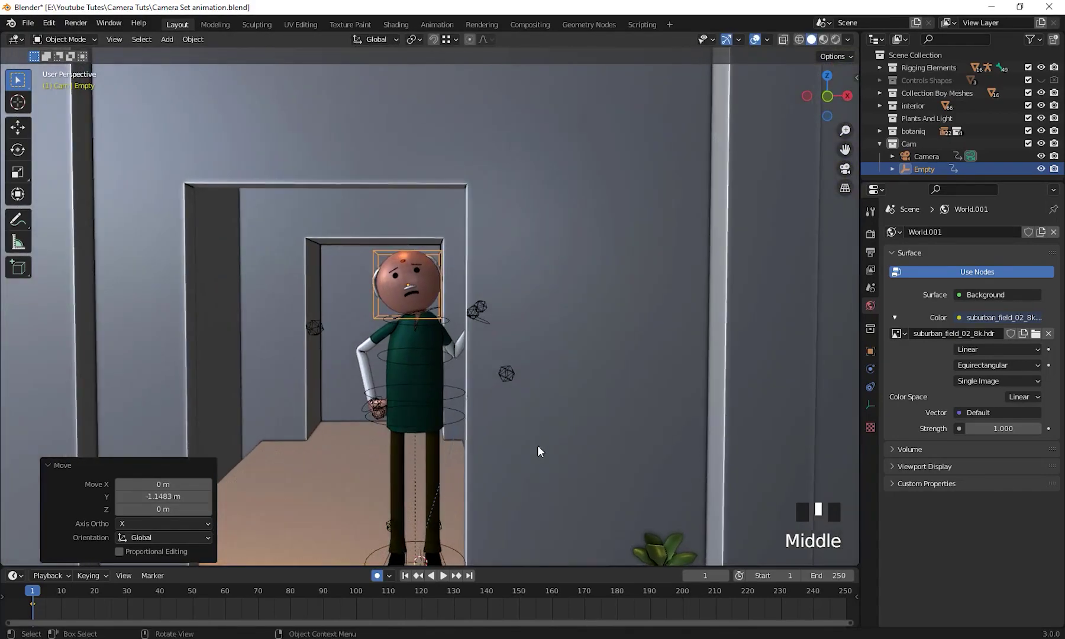
pyautogui.moveTo(472, 478); pyautogui.dragTo(461, 364)
pyautogui.scroll(3)
pyautogui.middleClick(461, 373)
pyautogui.scroll(-3)
pyautogui.moveTo(442, 323); pyautogui.dragTo(605, 431)
pyautogui.click(606, 431)
pyautogui.moveTo(603, 452); pyautogui.dragTo(420, 354)
pyautogui.scroll(3)
pyautogui.moveTo(427, 356); pyautogui.dragTo(418, 244)
# Add the camera to the selection with the empty and frame the doorway in view
pyautogui.click(418, 244)
pyautogui.scroll(-3)
pyautogui.moveTo(473, 366); pyautogui.dragTo(485, 363)
pyautogui.scroll(3)
pyautogui.moveTo(484, 368); pyautogui.dragTo(508, 348)
# Parent the camera to the head empty as Object, move it toward the doorway steps and view through it
pyautogui.press('ctrl+p')
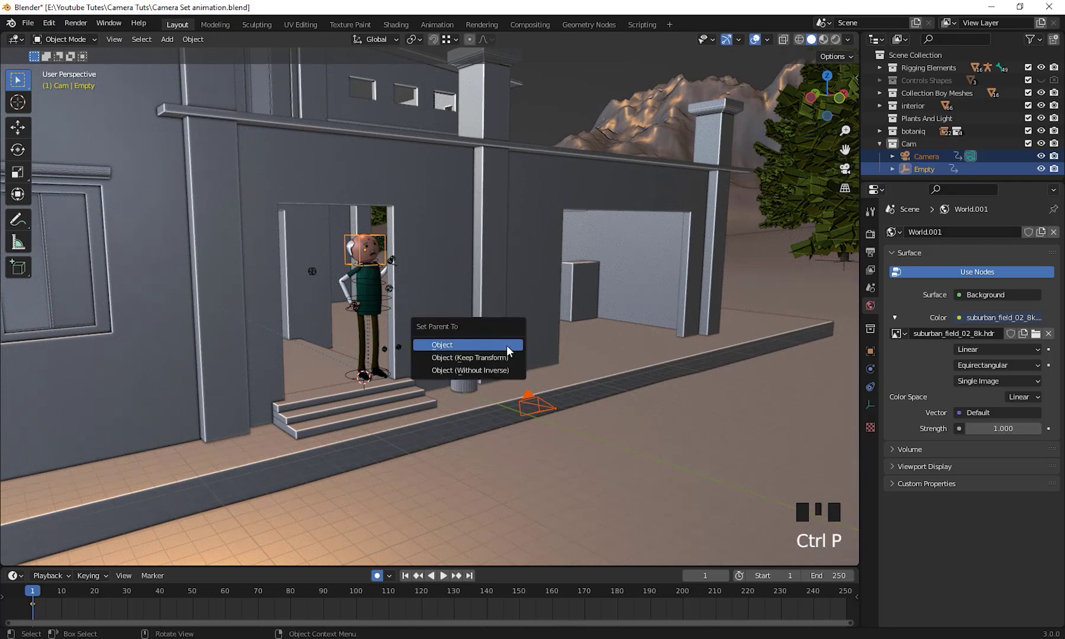
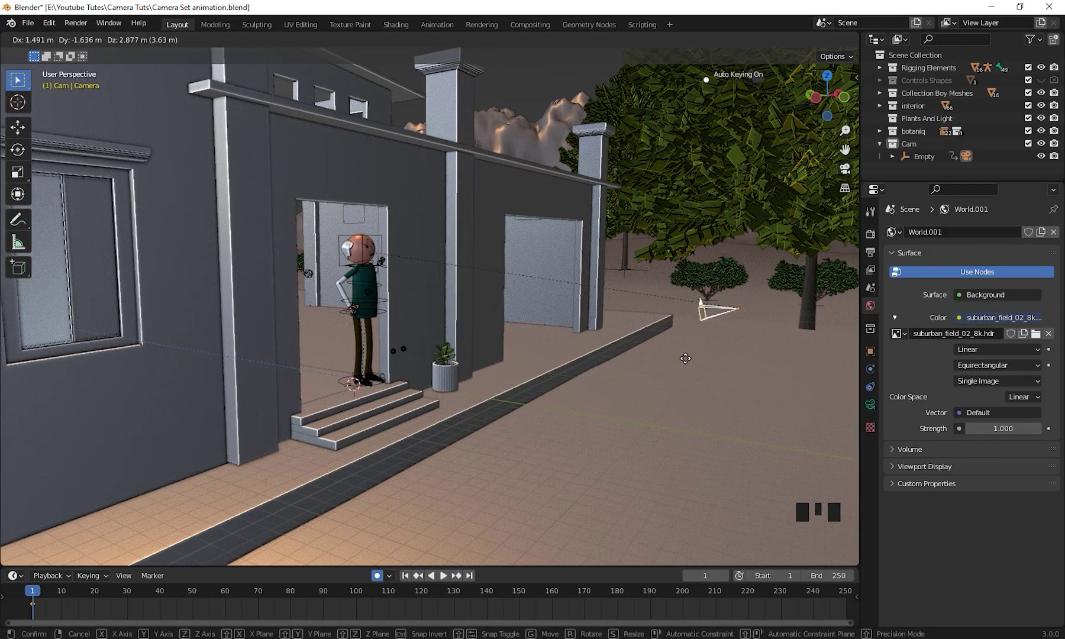
pyautogui.moveTo(614, 393); pyautogui.dragTo(486, 383)
pyautogui.press('KP_0')
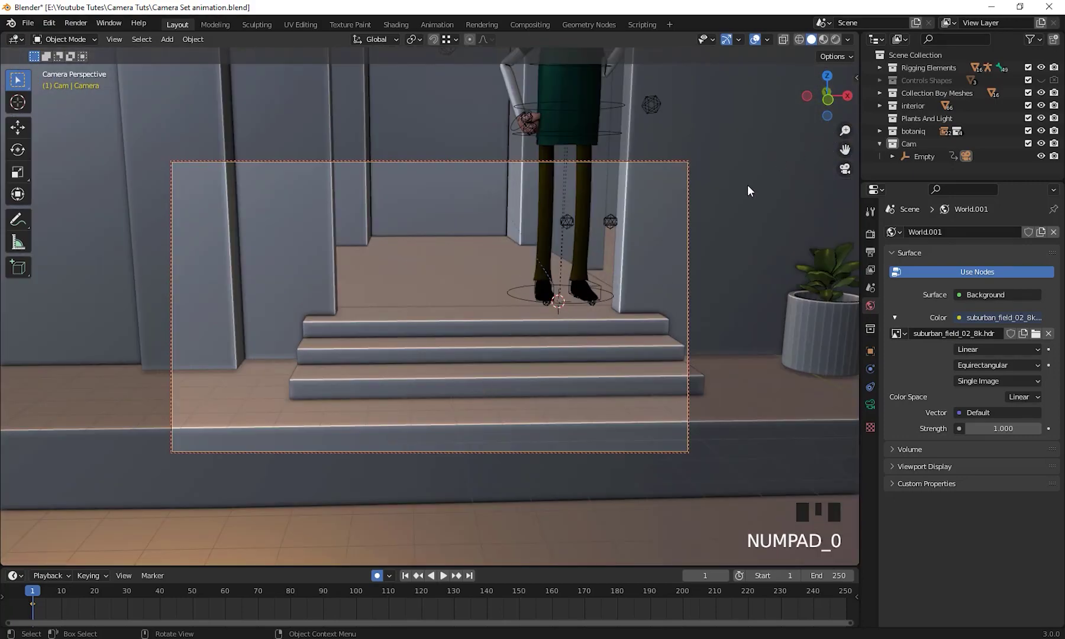
# Enable Lock Camera to View and pull the camera back from the steps
pyautogui.press('n')
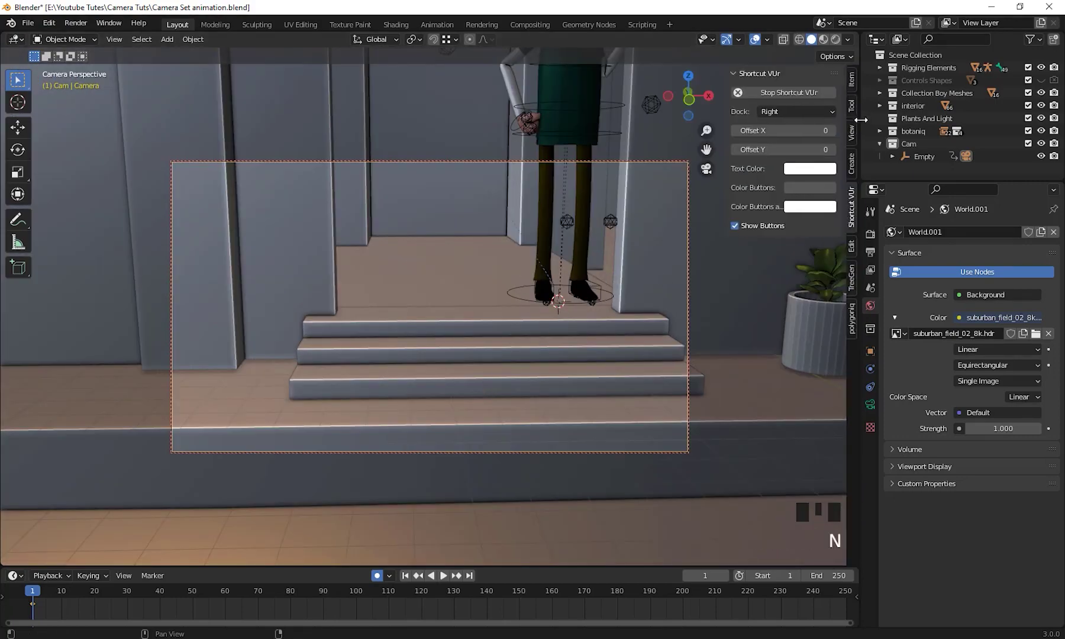
pyautogui.moveTo(858, 141); pyautogui.dragTo(588, 326)
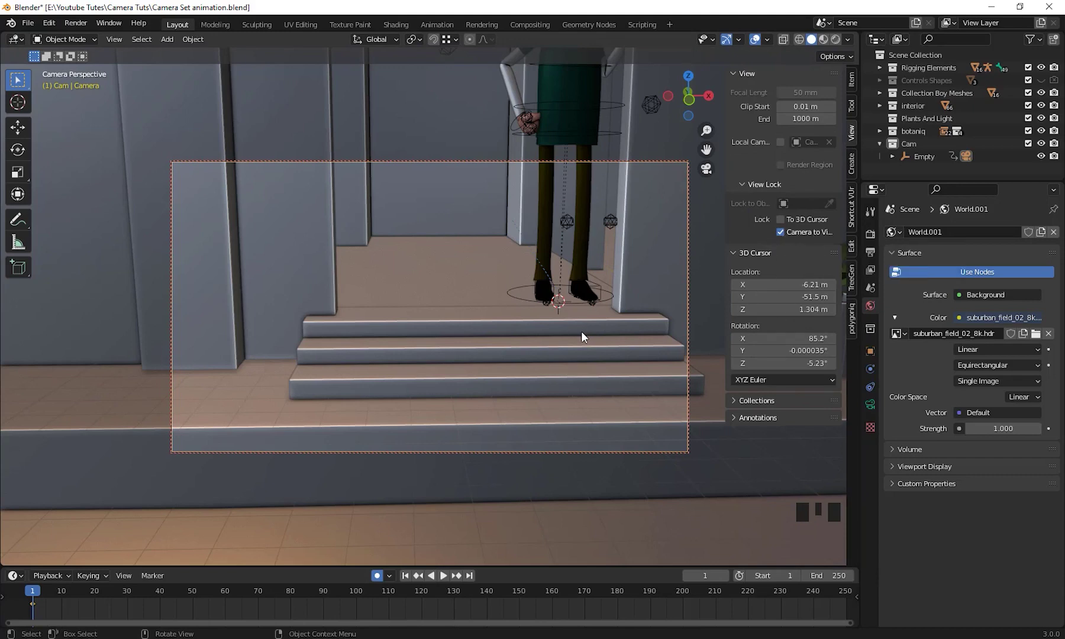
pyautogui.moveTo(572, 344); pyautogui.dragTo(501, 383)
# Raise and pull out the camera to frame the whole house from above
pyautogui.scroll(-3)
pyautogui.moveTo(434, 377); pyautogui.dragTo(488, 364)
pyautogui.scroll(-3)
pyautogui.moveTo(497, 371); pyautogui.dragTo(925, 160)
pyautogui.moveTo(925, 159); pyautogui.dragTo(951, 168)
pyautogui.moveTo(898, 161); pyautogui.dragTo(938, 161)
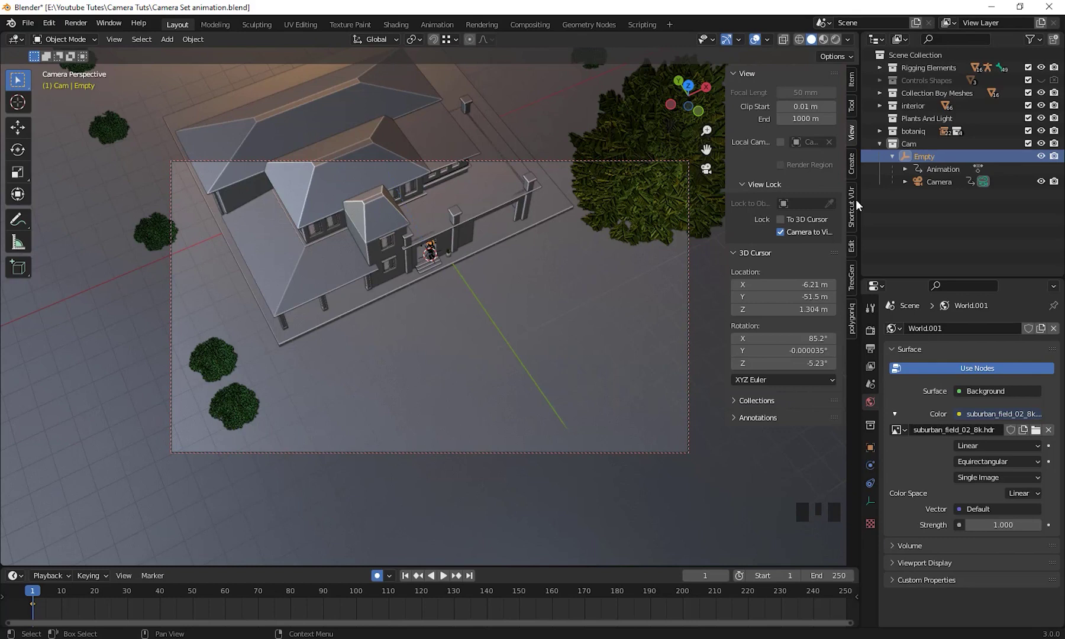
# Key the empty's location, rotation and scale at frame 1, then move the playhead to frame 250
pyautogui.moveTo(52, 541); pyautogui.dragTo(439, 267)
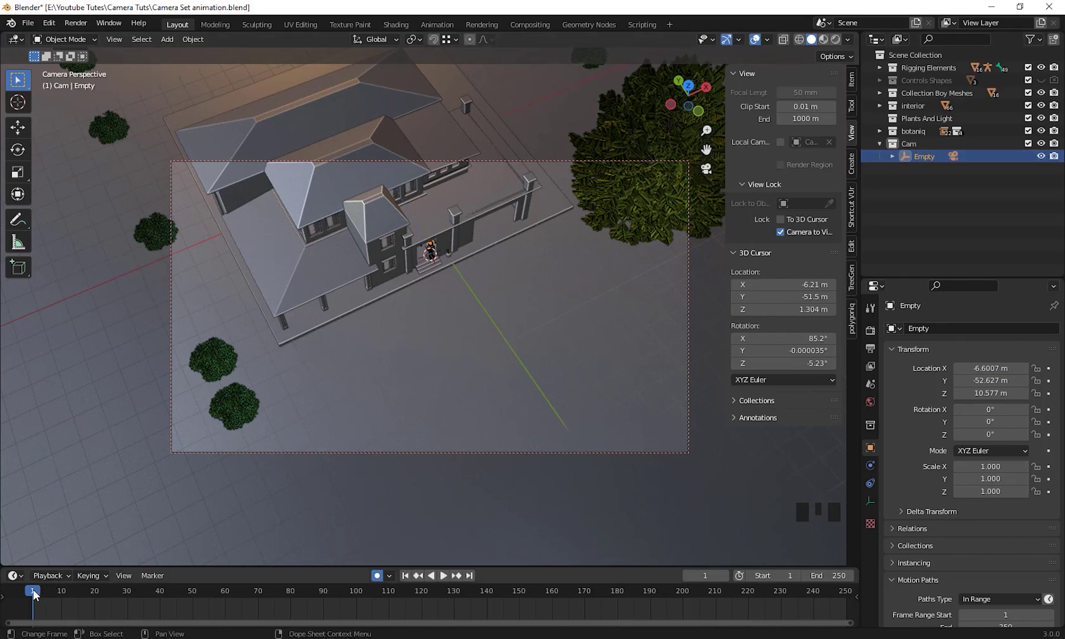
pyautogui.moveTo(33, 594); pyautogui.dragTo(516, 383)
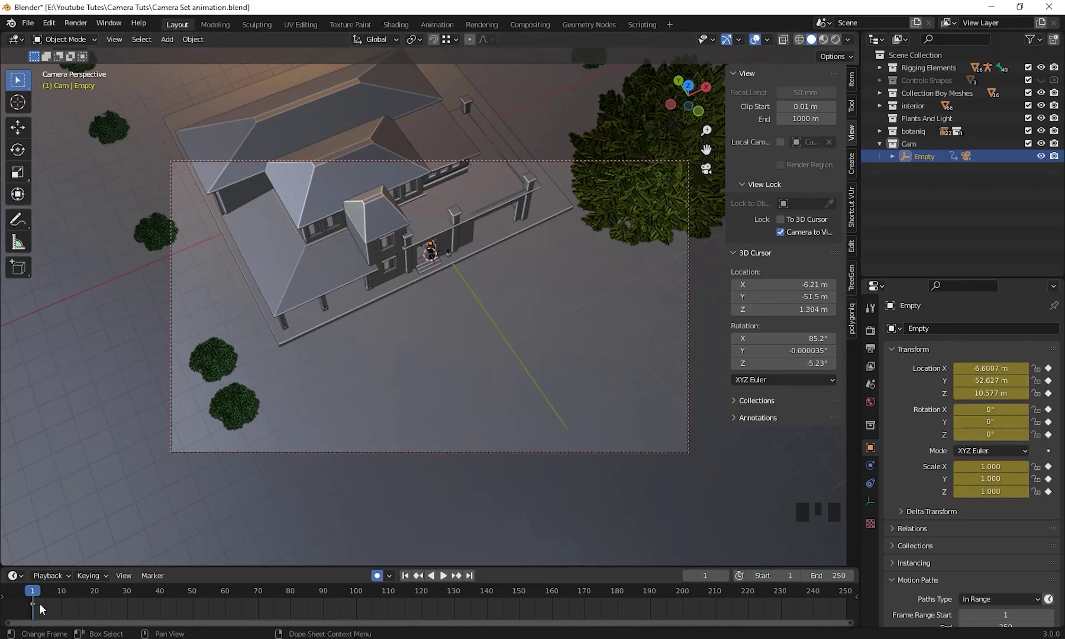
pyautogui.moveTo(39, 596); pyautogui.dragTo(515, 303)
# Rotate the empty about X and Y at frame 250 to frame the house front, key it, and return to frame 1
pyautogui.press('r')
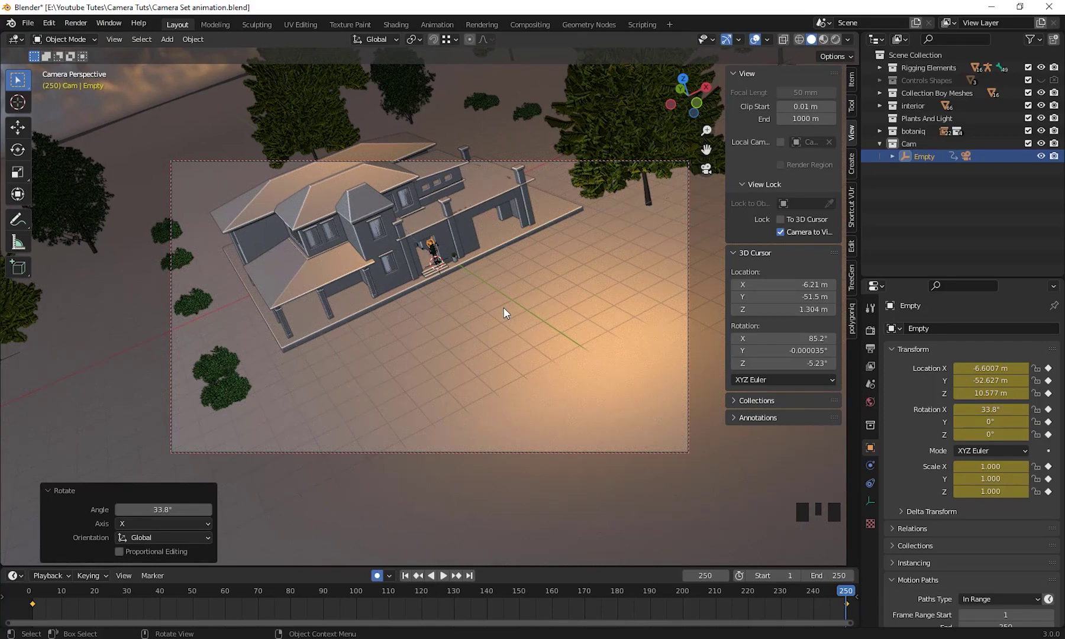
pyautogui.press('r')
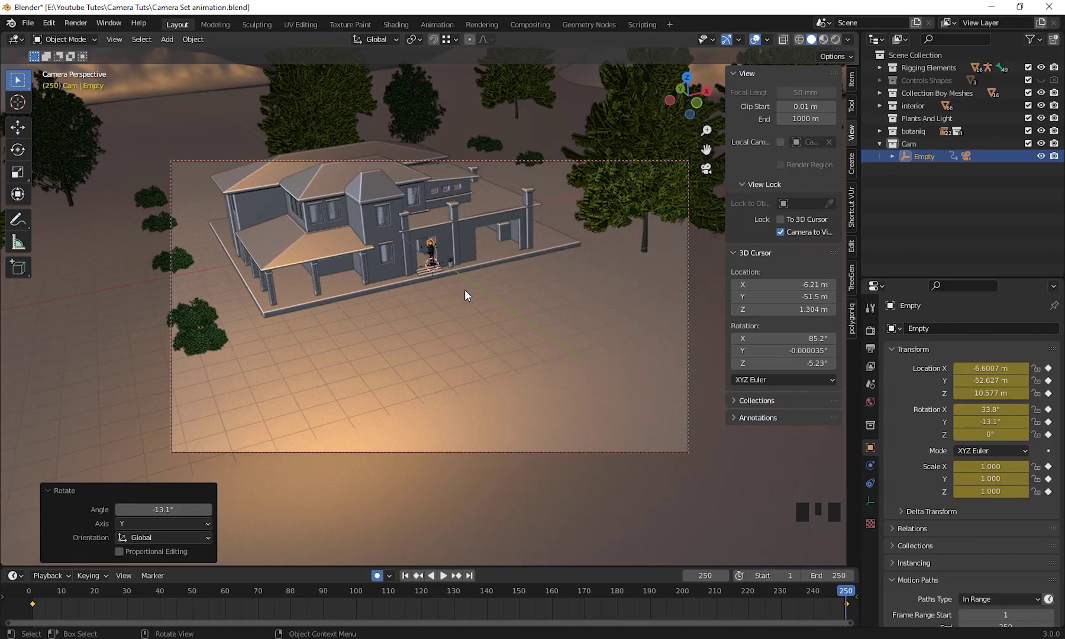
pyautogui.scroll(3)
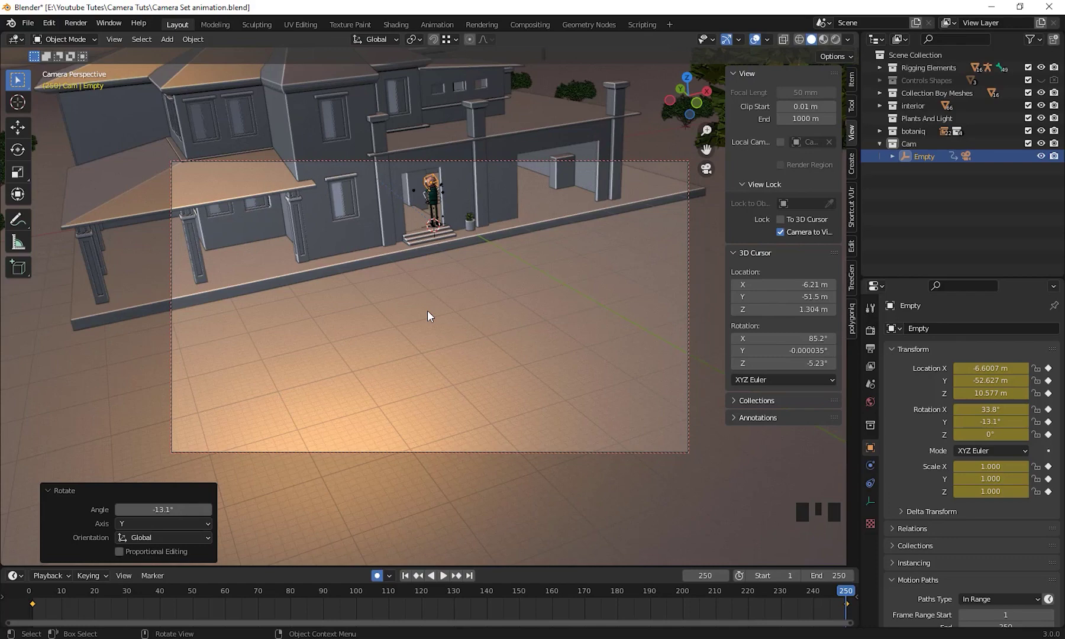
pyautogui.press('r')
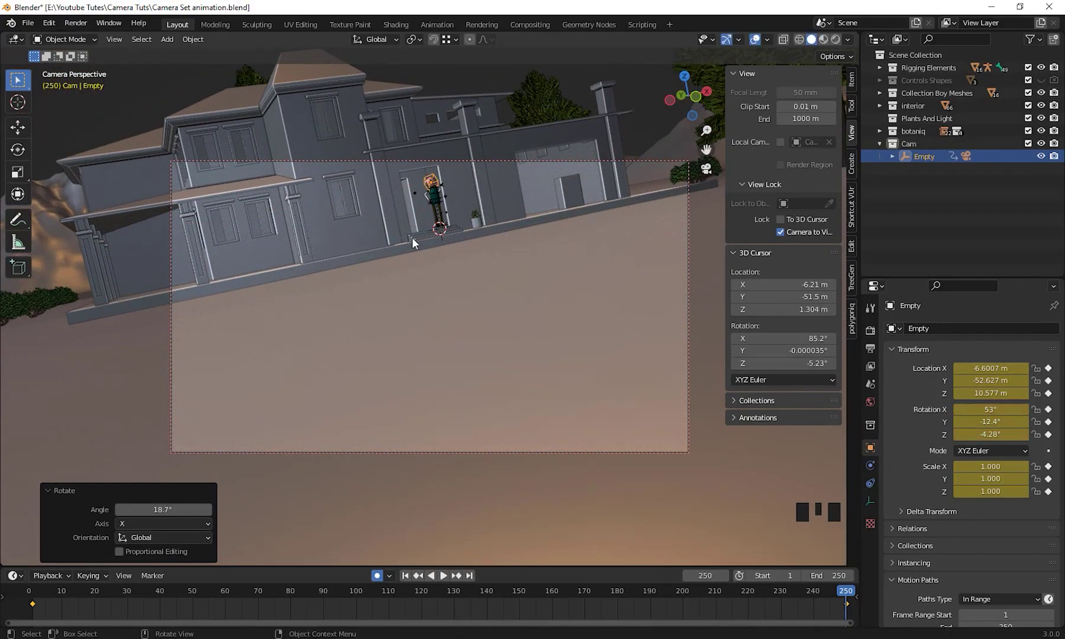
pyautogui.press('r')
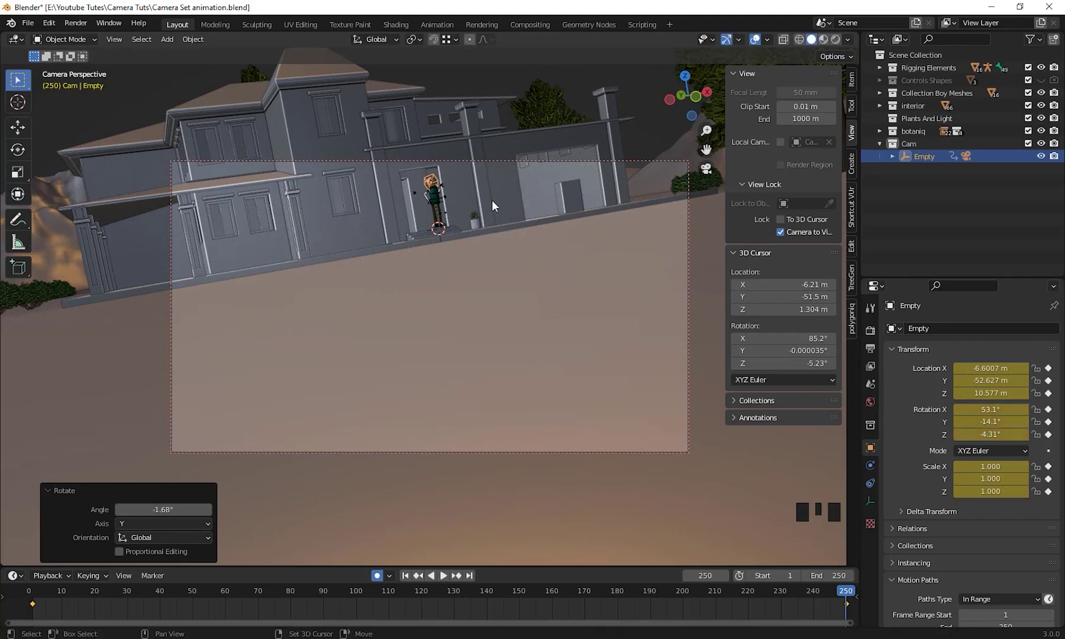
pyautogui.moveTo(497, 210); pyautogui.dragTo(846, 596)
pyautogui.moveTo(846, 596); pyautogui.dragTo(103, 617)
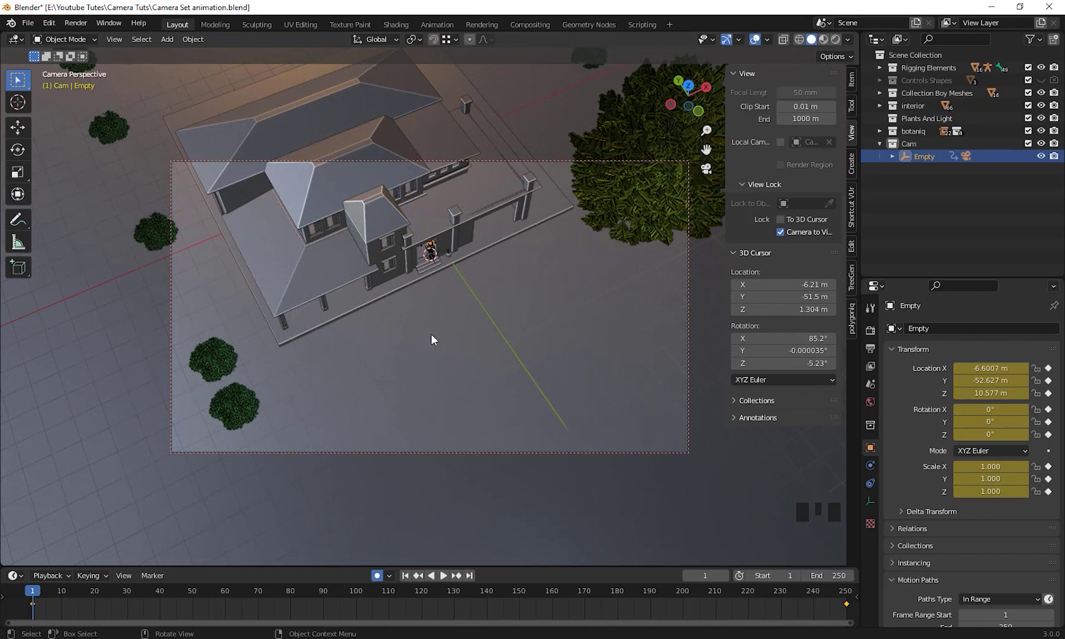
# Disable Lock Camera to View and orbit out to a distant free view of the house
pyautogui.click(787, 236)
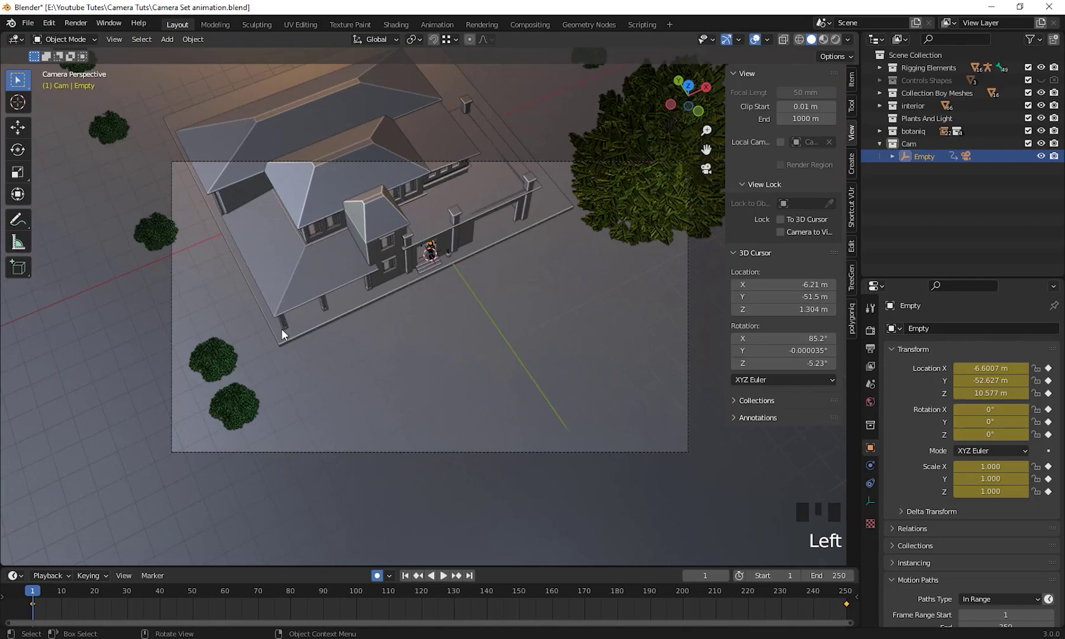
pyautogui.moveTo(295, 337); pyautogui.dragTo(496, 270)
pyautogui.scroll(-3)
pyautogui.moveTo(467, 274); pyautogui.dragTo(42, 594)
pyautogui.moveTo(42, 594); pyautogui.dragTo(336, 401)
pyautogui.moveTo(336, 401); pyautogui.dragTo(515, 456)
pyautogui.scroll(3)
pyautogui.moveTo(557, 405); pyautogui.dragTo(36, 614)
pyautogui.moveTo(36, 614); pyautogui.dragTo(266, 595)
pyautogui.moveTo(265, 596); pyautogui.dragTo(587, 94)
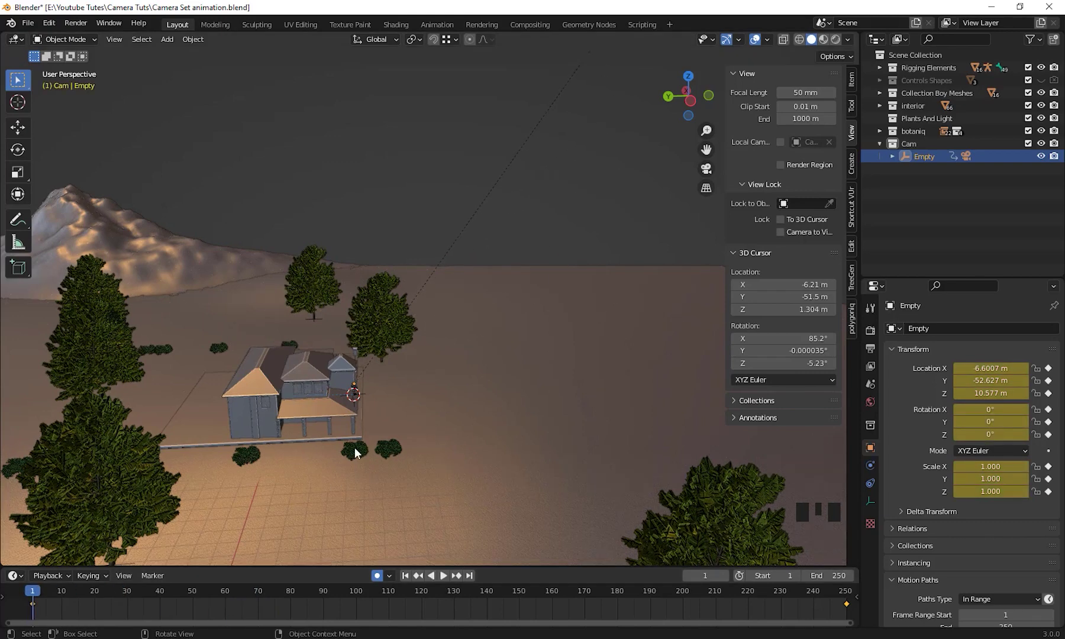
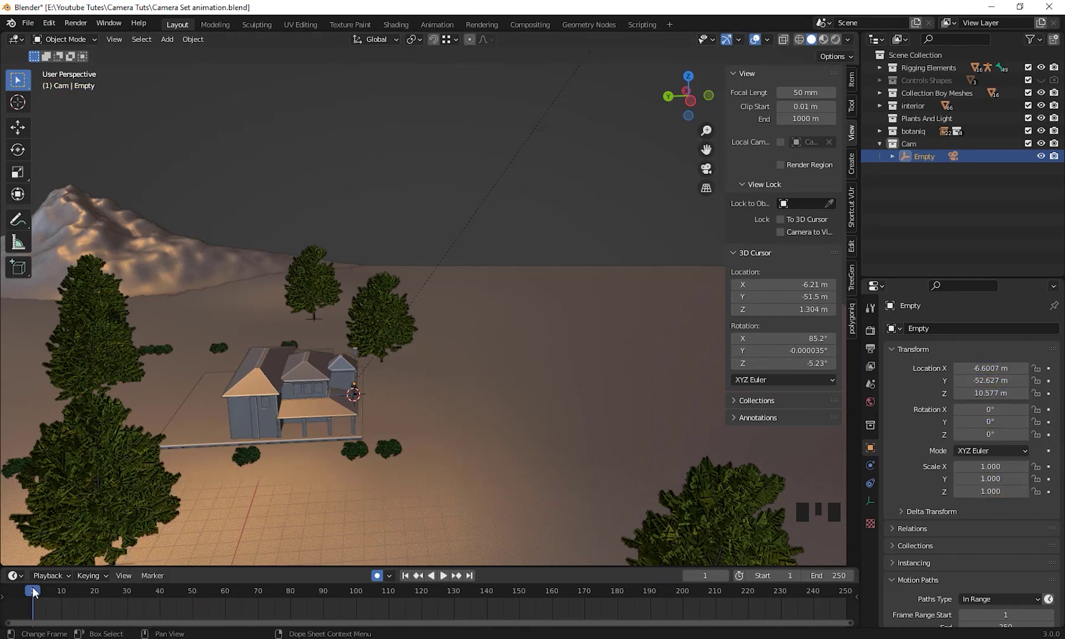
# Clear the empty's rotation keyframes and scrub the timeline to confirm it no longer moves
pyautogui.moveTo(45, 593); pyautogui.dragTo(530, 166)
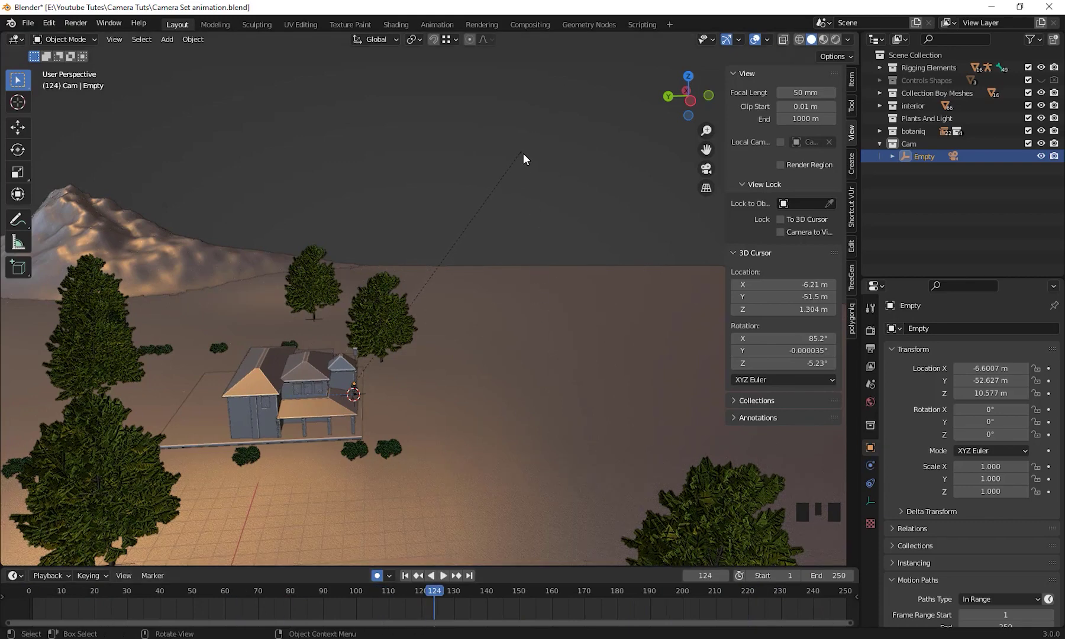
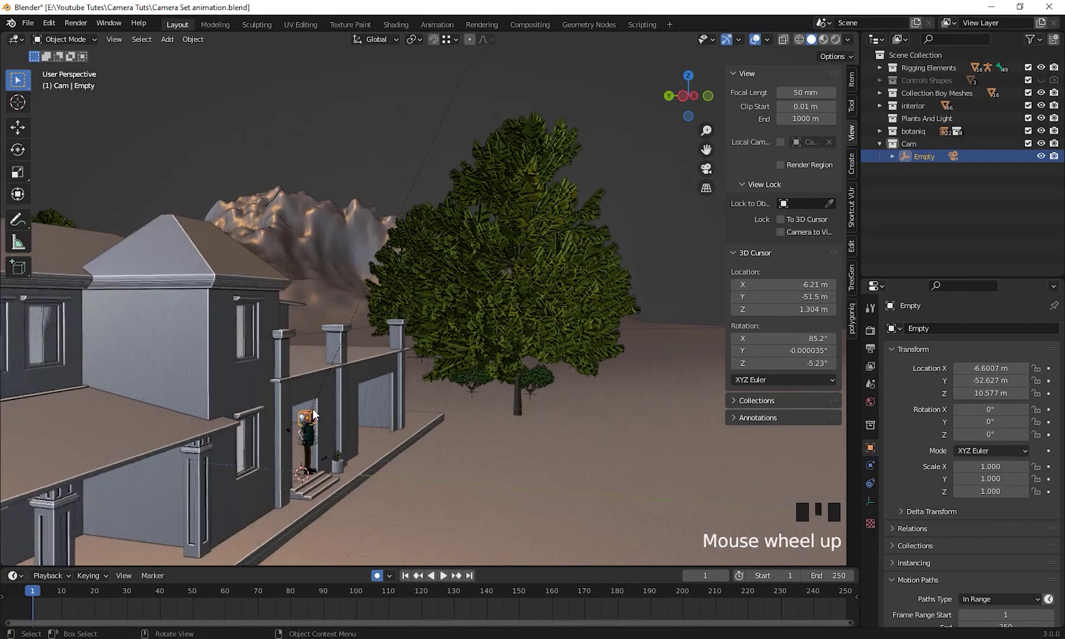
# Navigate around the house to bring the camera rig on the porch into view
pyautogui.moveTo(280, 453); pyautogui.dragTo(223, 461)
pyautogui.scroll(-3)
pyautogui.moveTo(217, 463); pyautogui.dragTo(441, 363)
pyautogui.scroll(-3)
pyautogui.moveTo(363, 377); pyautogui.dragTo(396, 422)
pyautogui.scroll(-3)
pyautogui.moveTo(399, 407); pyautogui.dragTo(386, 369)
pyautogui.scroll(3)
pyautogui.moveTo(407, 385); pyautogui.dragTo(581, 352)
pyautogui.scroll(3)
pyautogui.moveTo(496, 353); pyautogui.dragTo(390, 382)
pyautogui.moveTo(373, 405); pyautogui.dragTo(442, 323)
pyautogui.scroll(-3)
pyautogui.moveTo(398, 418); pyautogui.dragTo(489, 382)
# Trackball-rotate the empty to about 29.5°, -21.1°, 30.9° at frame 1 and undo an accidental scale back to 1
pyautogui.press('r')
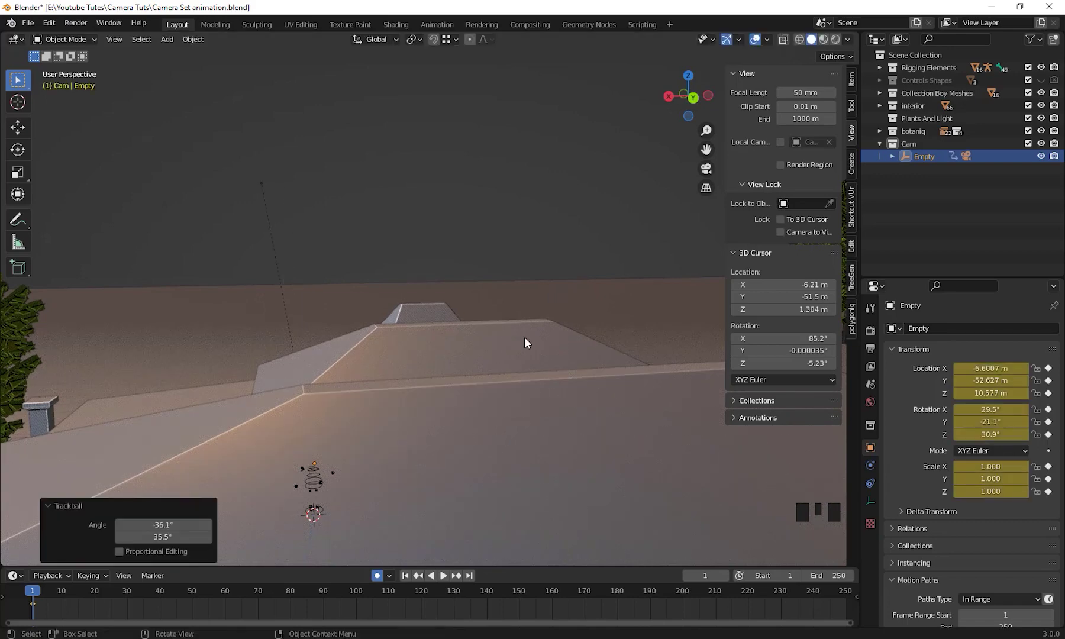
pyautogui.moveTo(373, 429); pyautogui.dragTo(531, 469)
pyautogui.press('s')
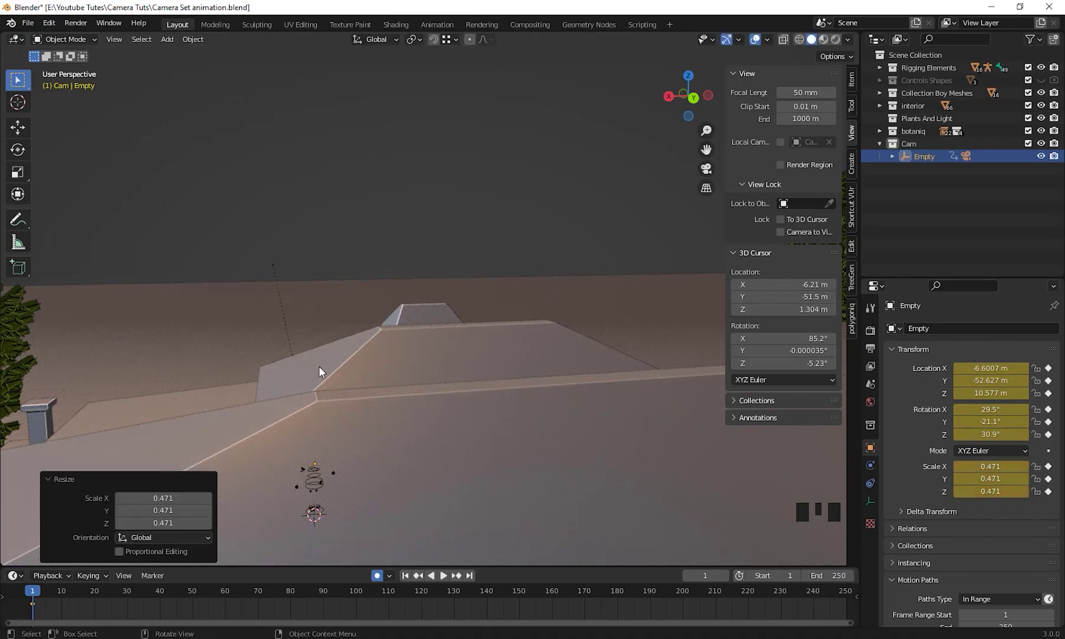
pyautogui.moveTo(329, 443); pyautogui.dragTo(425, 450)
pyautogui.scroll(-3)
pyautogui.moveTo(329, 454); pyautogui.dragTo(410, 428)
pyautogui.scroll(-3)
pyautogui.middleClick(443, 453)
pyautogui.press('ctrl+z')
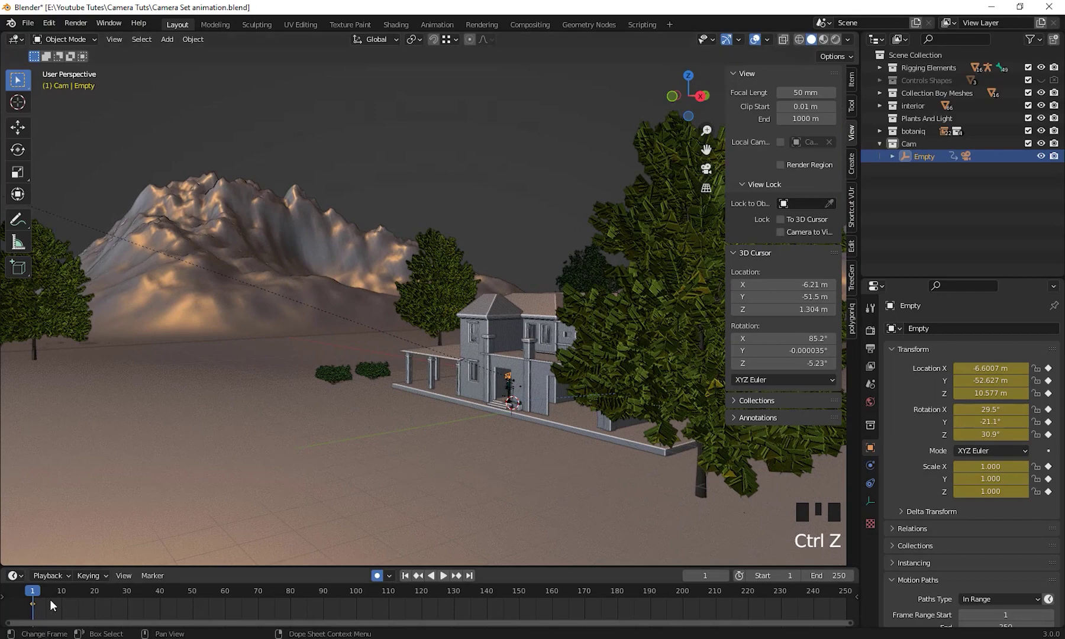
# Scrub to frame 130 to check the motion over the roof, then enable Auto Keying
pyautogui.moveTo(358, 444); pyautogui.dragTo(46, 600)
pyautogui.moveTo(46, 598); pyautogui.dragTo(560, 322)
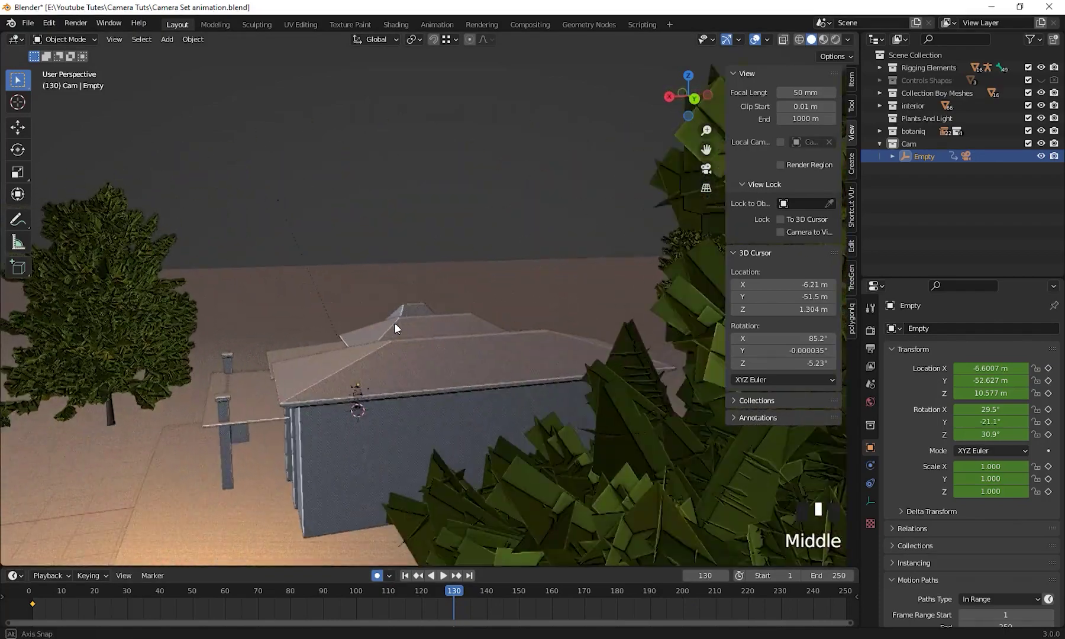
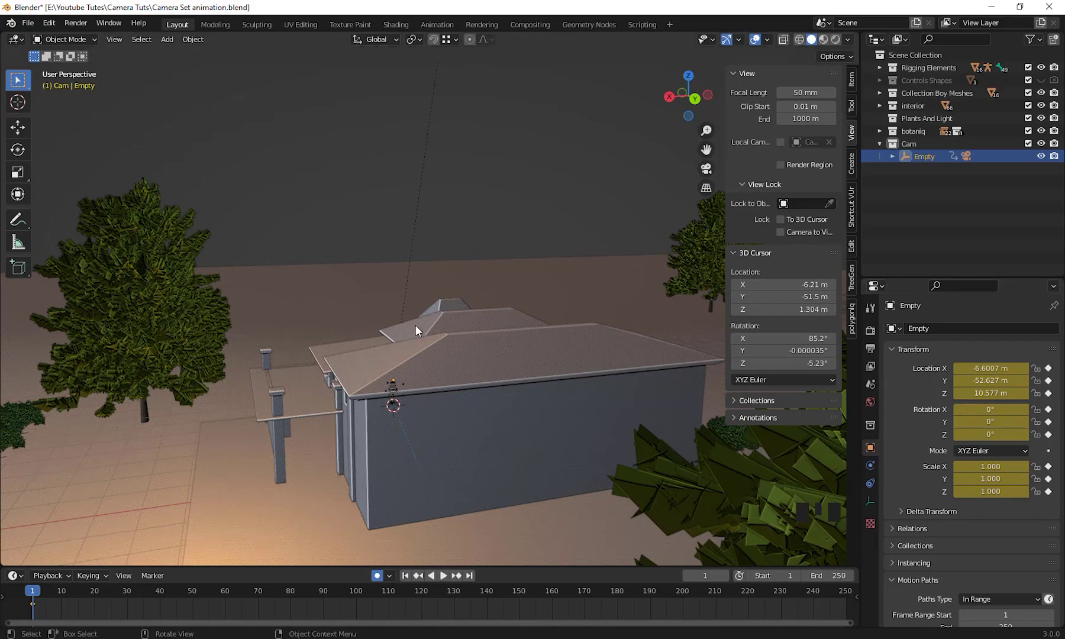
pyautogui.moveTo(469, 376); pyautogui.dragTo(931, 161)
pyautogui.click(931, 161)
# Move to frame 120 and start freely rotating the head Empty with R R
pyautogui.moveTo(481, 341); pyautogui.dragTo(45, 597)
pyautogui.moveTo(45, 597); pyautogui.dragTo(453, 347)
pyautogui.middleClick(453, 347)
pyautogui.scroll(-3)
pyautogui.moveTo(459, 355); pyautogui.dragTo(498, 291)
pyautogui.press('r')
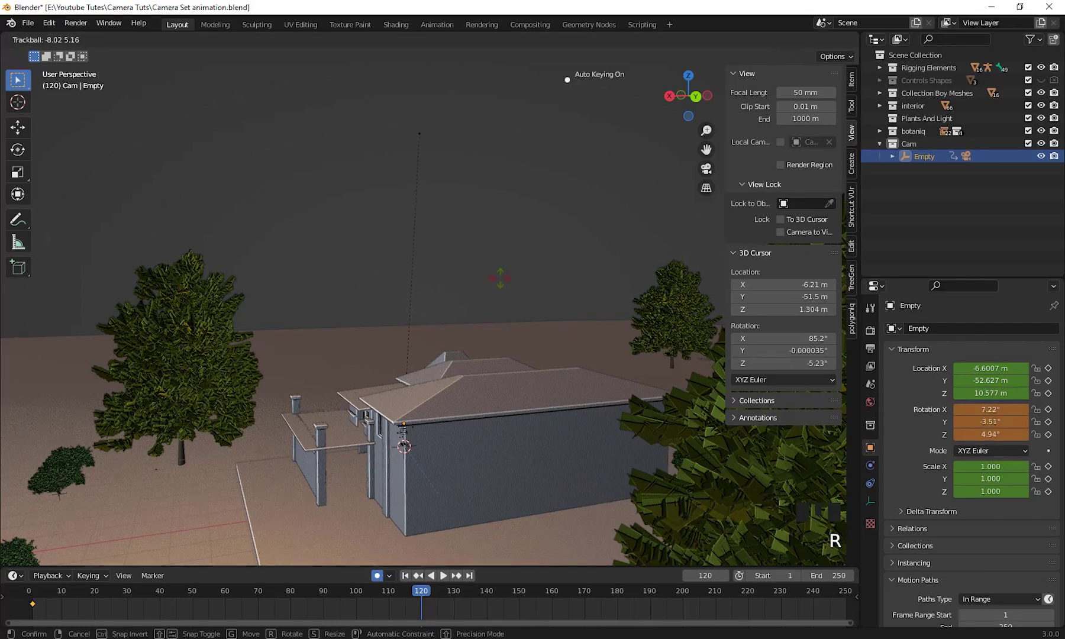
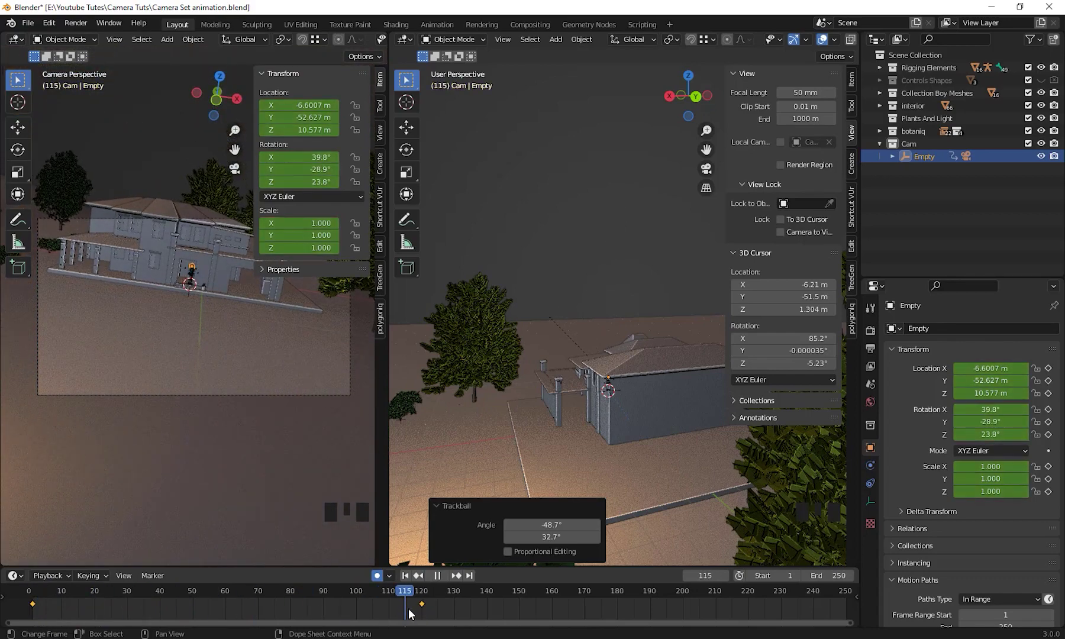
# At frame 120, rotate the Empty to tilt and reframe the camera shot on the character
pyautogui.moveTo(463, 579); pyautogui.dragTo(897, 170)
pyautogui.moveTo(930, 160); pyautogui.dragTo(595, 371)
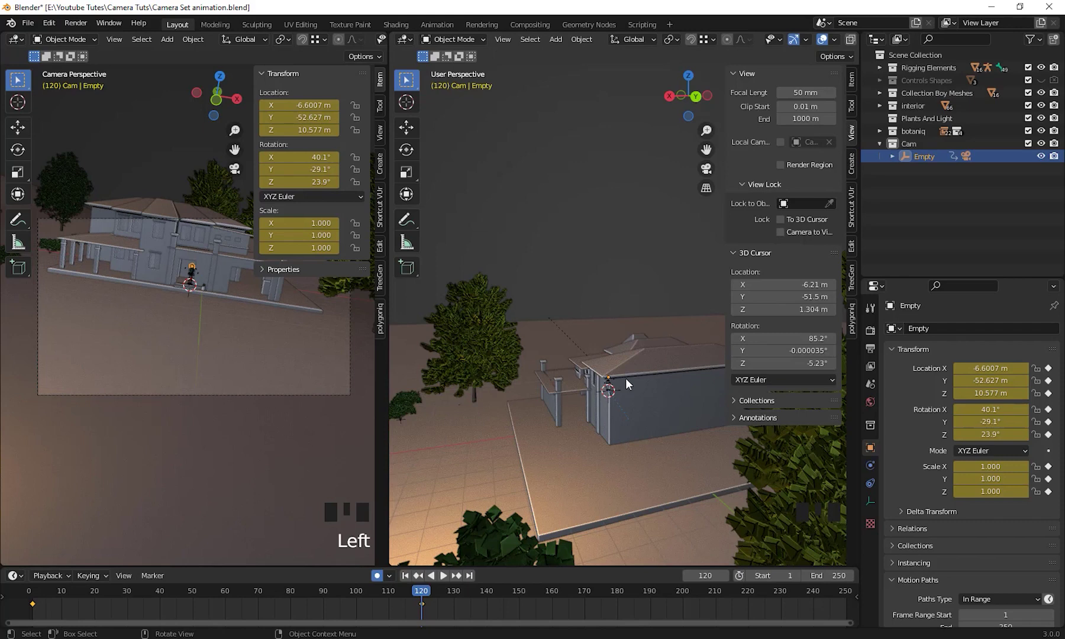
pyautogui.press('r')
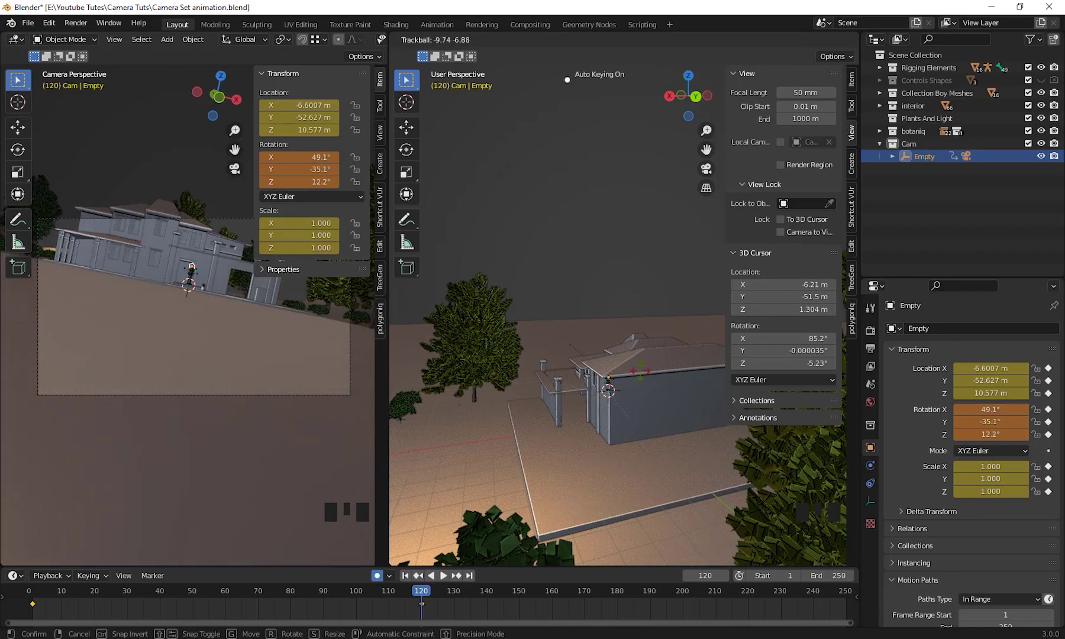
pyautogui.moveTo(688, 431); pyautogui.dragTo(700, 427)
pyautogui.press('r')
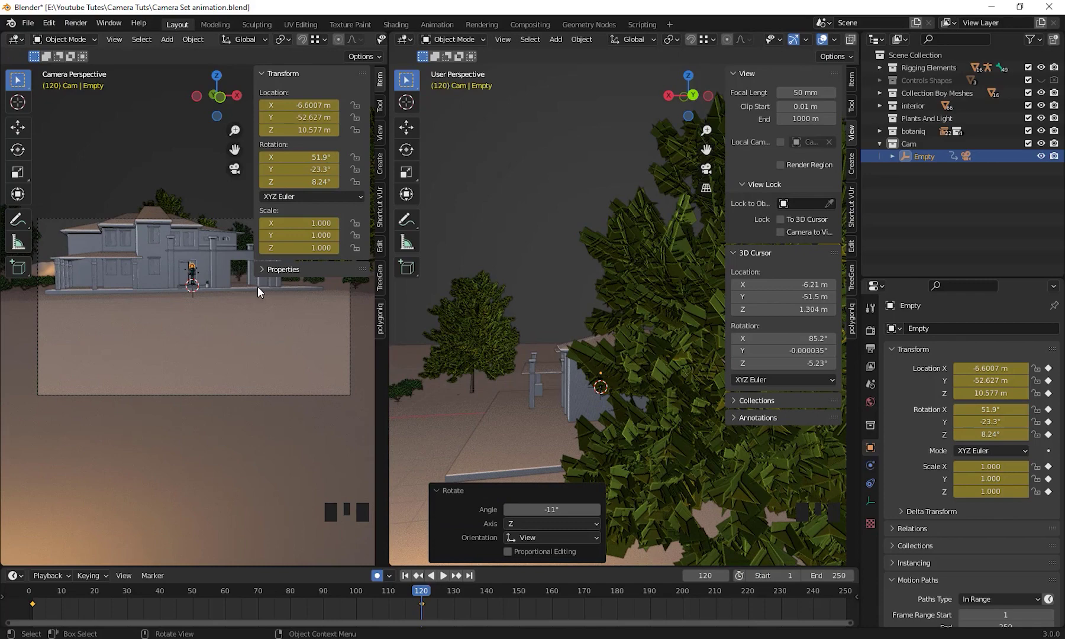
# Level the house in the shot, then move to frame 250 and begin scaling the Empty
pyautogui.moveTo(422, 594); pyautogui.dragTo(604, 388)
pyautogui.moveTo(604, 387); pyautogui.dragTo(559, 416)
pyautogui.press('s')
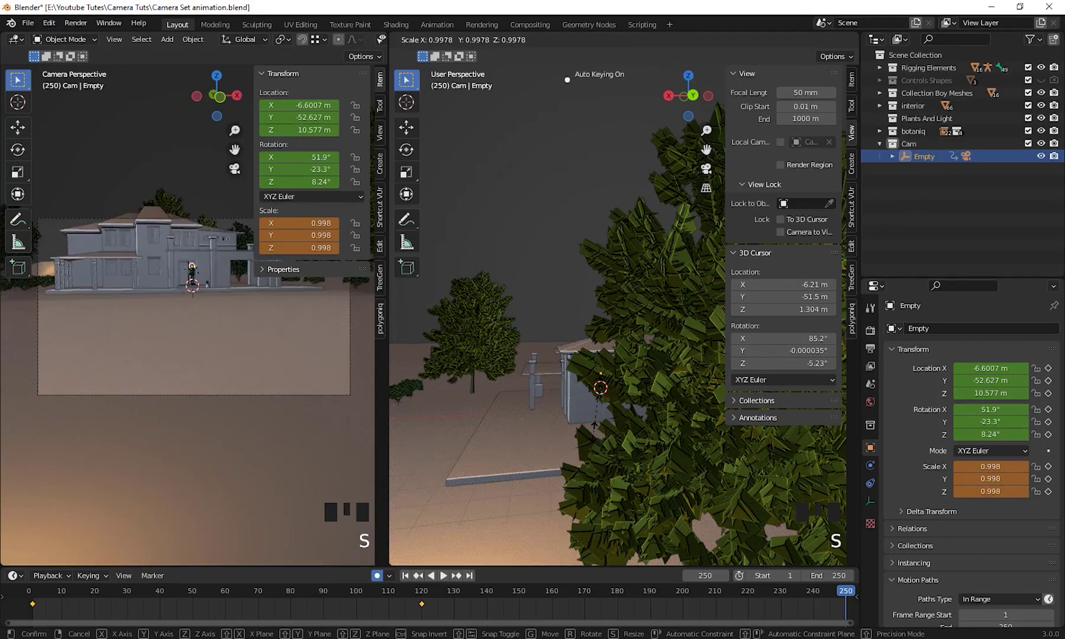
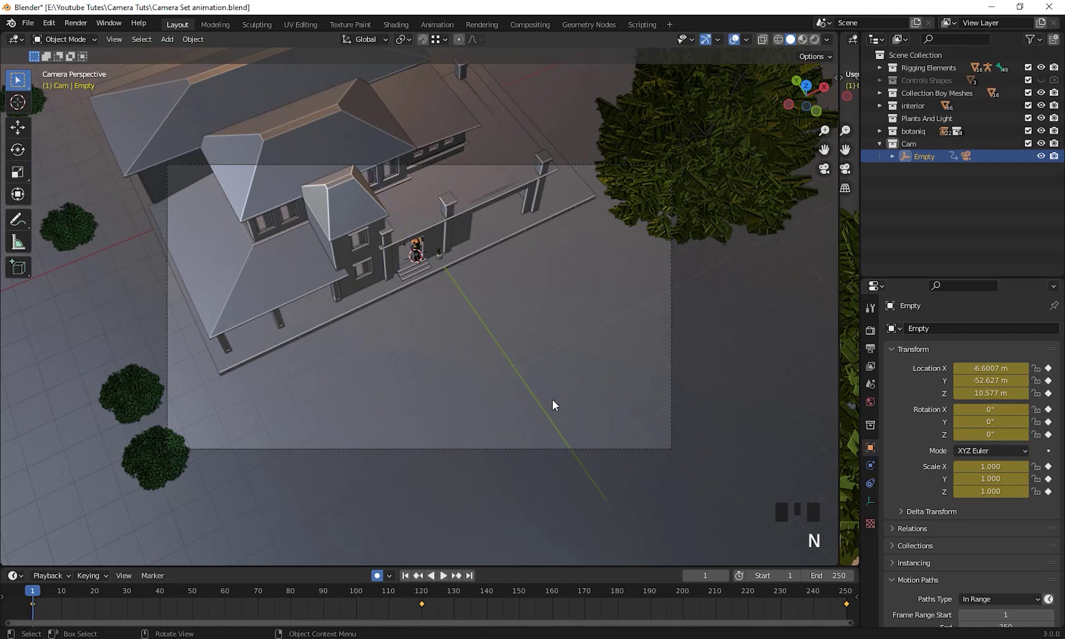
# Leave the camera's view and zoom out to a free perspective of the scene
pyautogui.scroll(3)
pyautogui.scroll(3)
pyautogui.moveTo(404, 581); pyautogui.dragTo(445, 579)
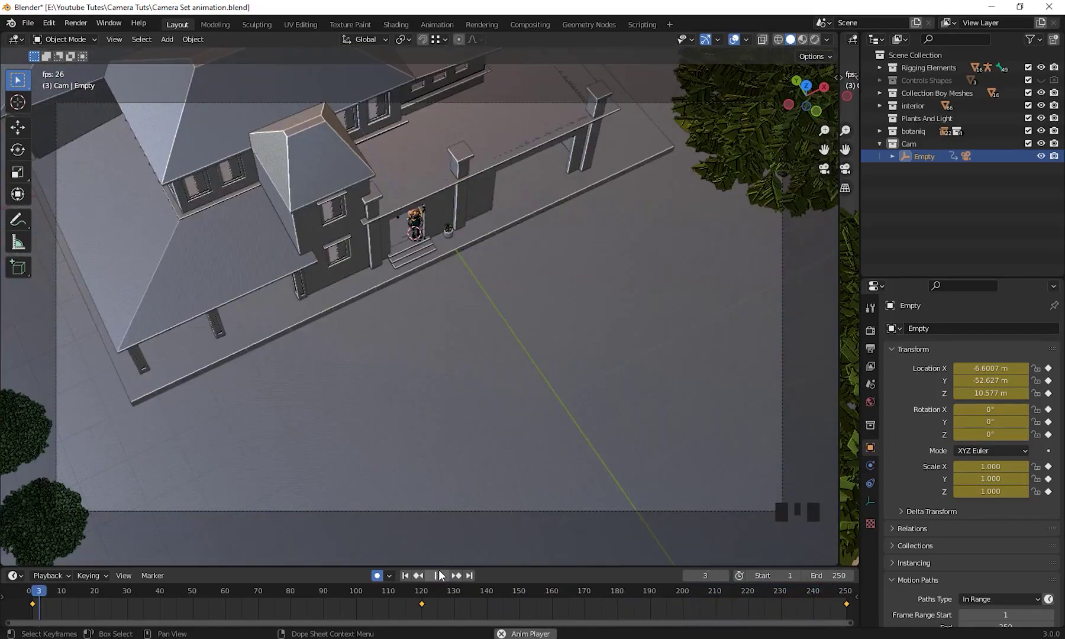
pyautogui.moveTo(444, 580); pyautogui.dragTo(907, 151)
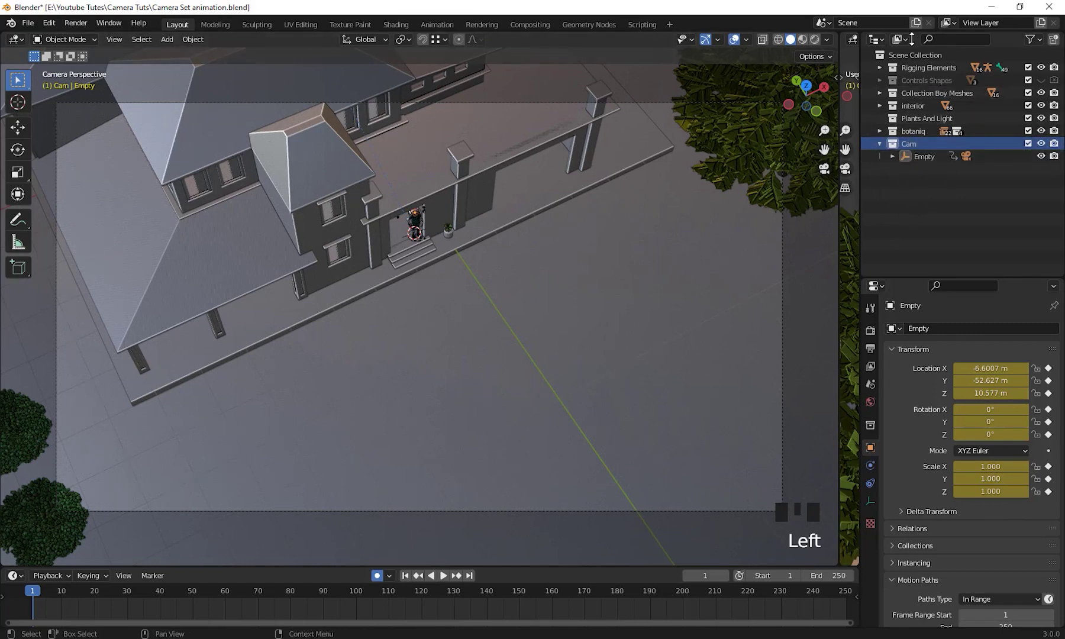
pyautogui.moveTo(508, 432); pyautogui.dragTo(464, 389)
pyautogui.scroll(-3)
pyautogui.scroll(3)
pyautogui.scroll(-3)
# Orbit around the house to view it amid the surrounding trees and hills
pyautogui.moveTo(423, 394); pyautogui.dragTo(468, 339)
pyautogui.scroll(-3)
pyautogui.moveTo(428, 390); pyautogui.dragTo(427, 424)
pyautogui.scroll(3)
pyautogui.middleClick(443, 452)
pyautogui.scroll(3)
pyautogui.middleClick(478, 451)
pyautogui.scroll(-3)
pyautogui.middleClick(485, 490)
# Face the house from outside and bring up the Add > Curve submenu
pyautogui.moveTo(408, 397); pyautogui.dragTo(457, 412)
pyautogui.middleClick(457, 412)
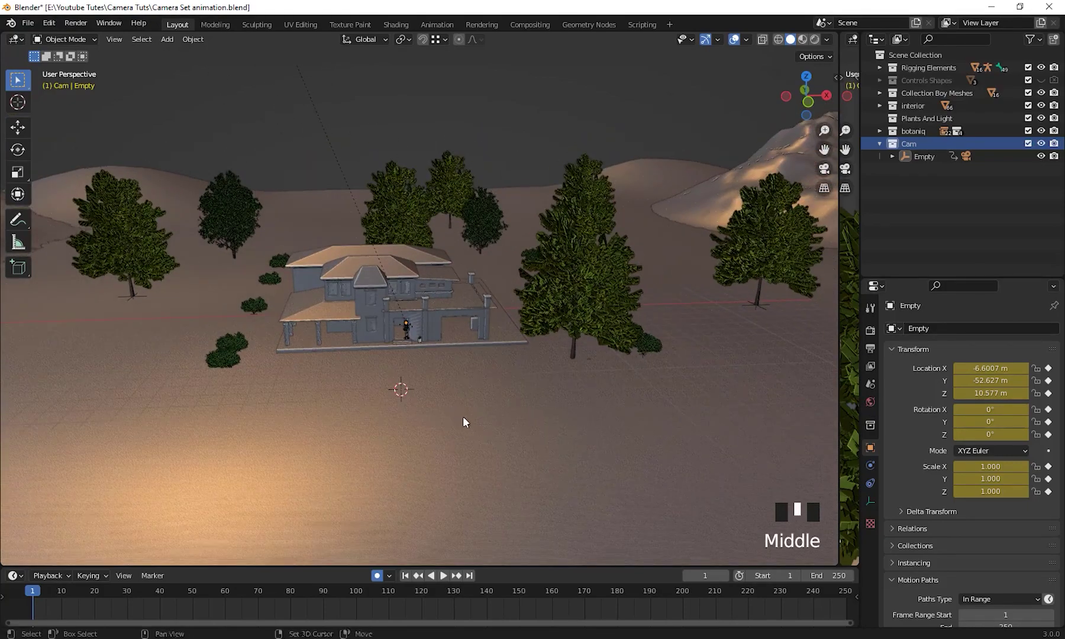
pyautogui.scroll(-3)
pyautogui.middleClick(477, 460)
pyautogui.scroll(3)
pyautogui.moveTo(501, 394); pyautogui.dragTo(599, 320)
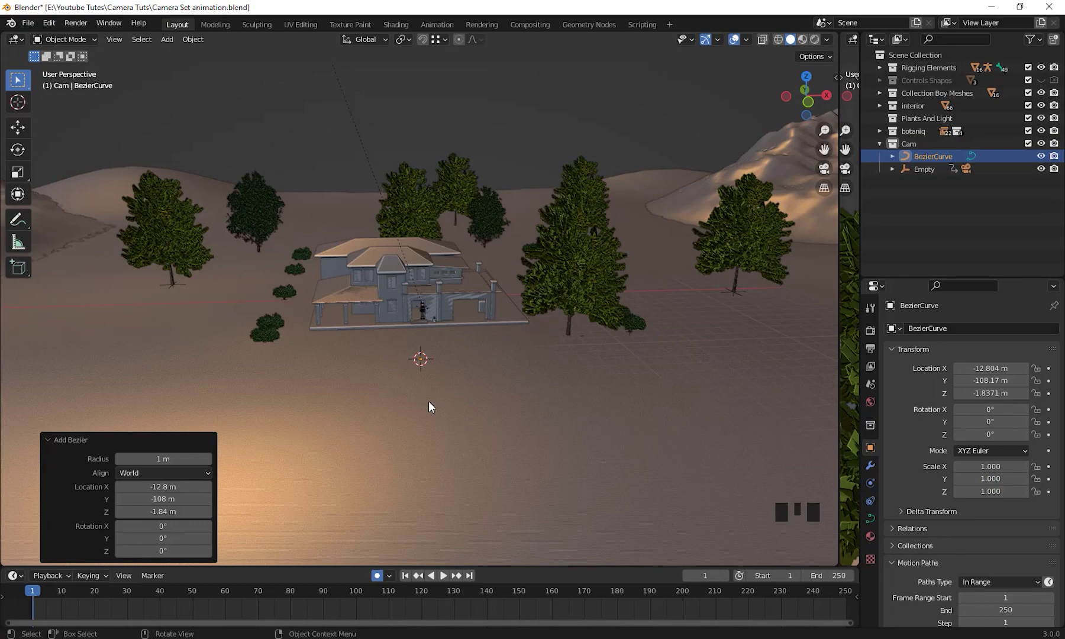
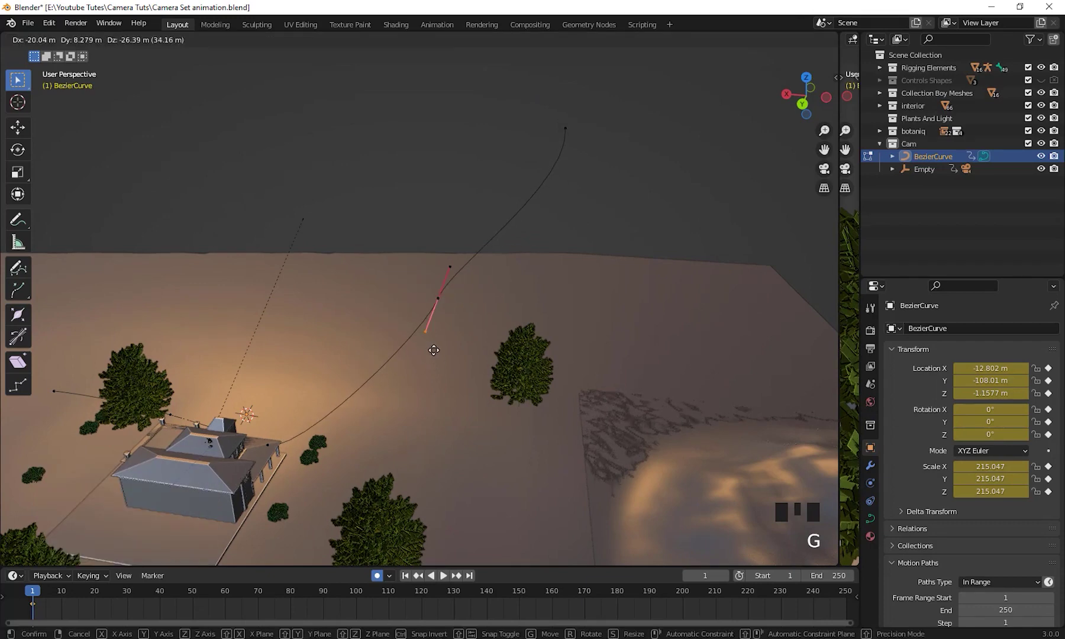
# Move a Bezier control point to extend the arc high above the house
pyautogui.press('g')
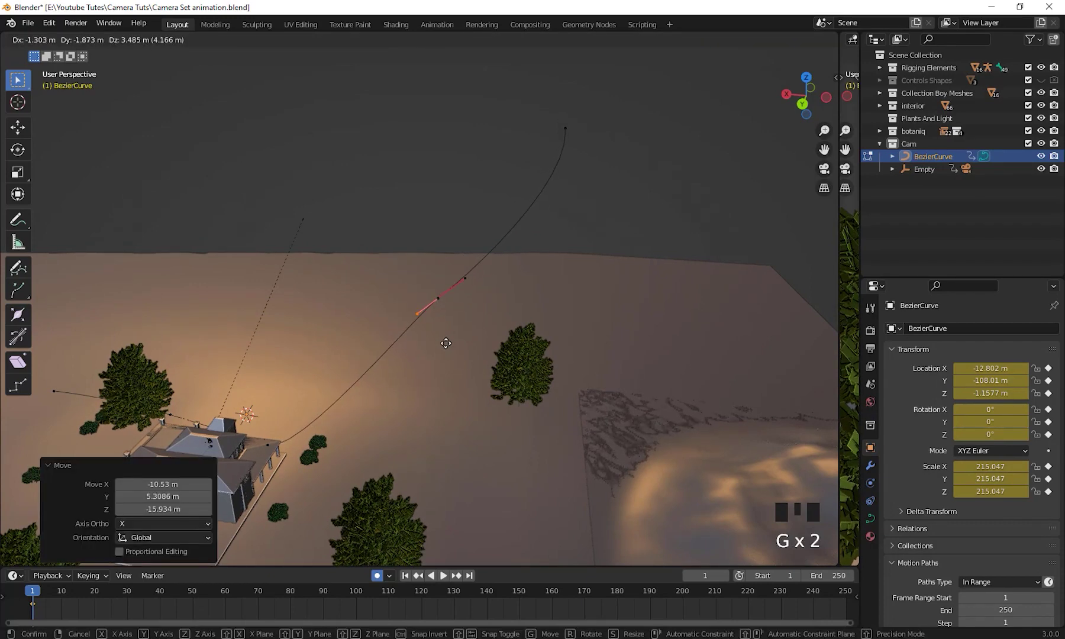
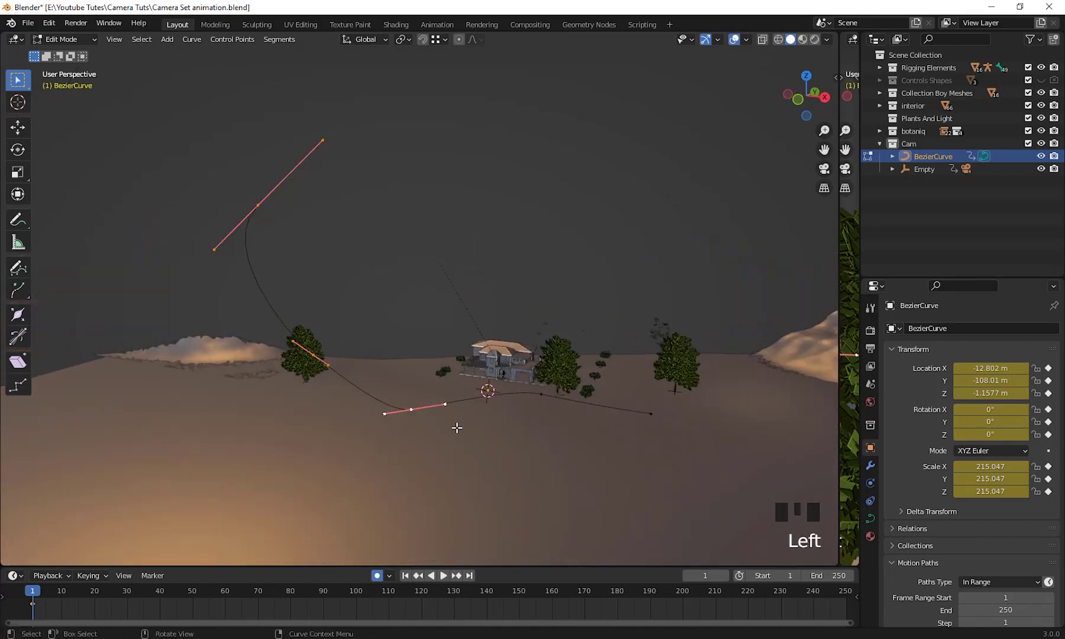
# Reposition the selected curve points so the path sweeps down toward the house front
pyautogui.press('g')
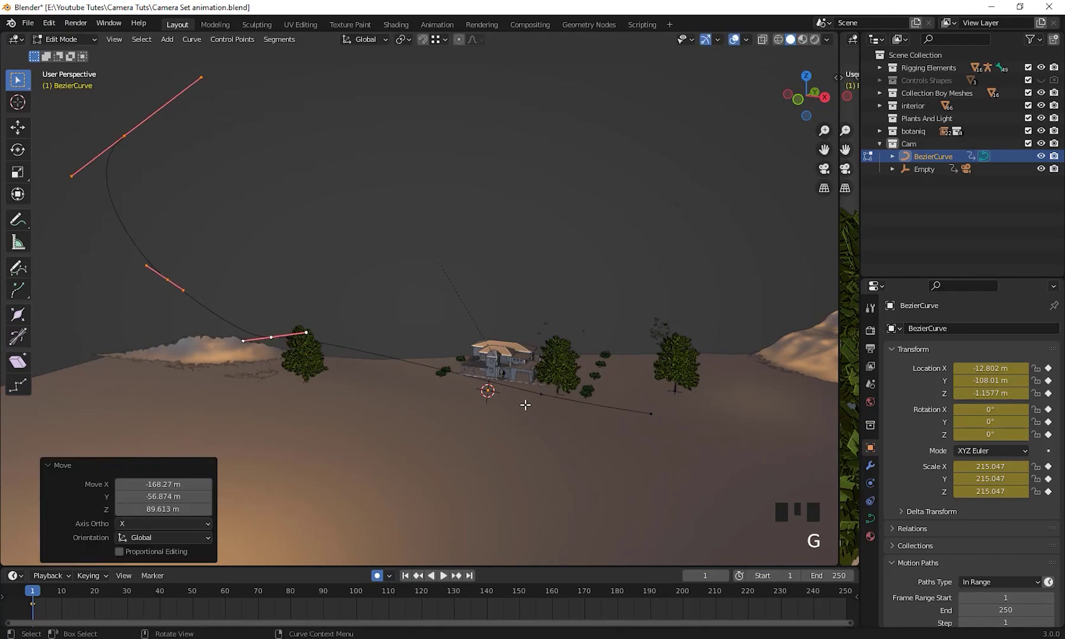
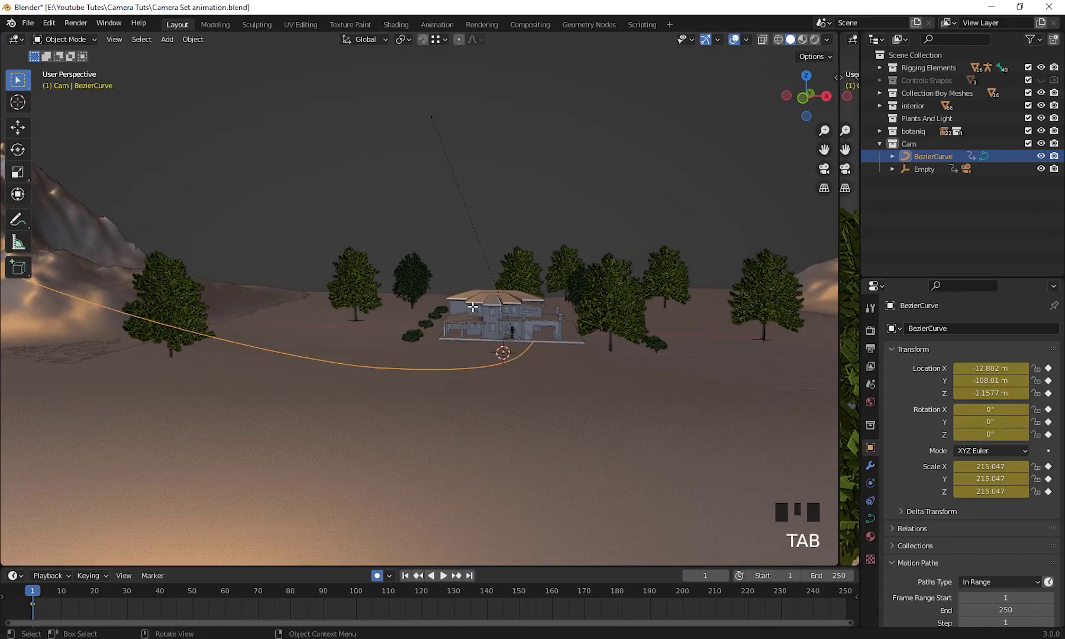
# Frame the front of the house where the path ends and Camera.001 will go
pyautogui.moveTo(505, 368); pyautogui.dragTo(597, 384)
pyautogui.scroll(3)
pyautogui.middleClick(539, 400)
pyautogui.scroll(3)
pyautogui.moveTo(534, 417); pyautogui.dragTo(497, 363)
pyautogui.moveTo(497, 363); pyautogui.dragTo(639, 390)
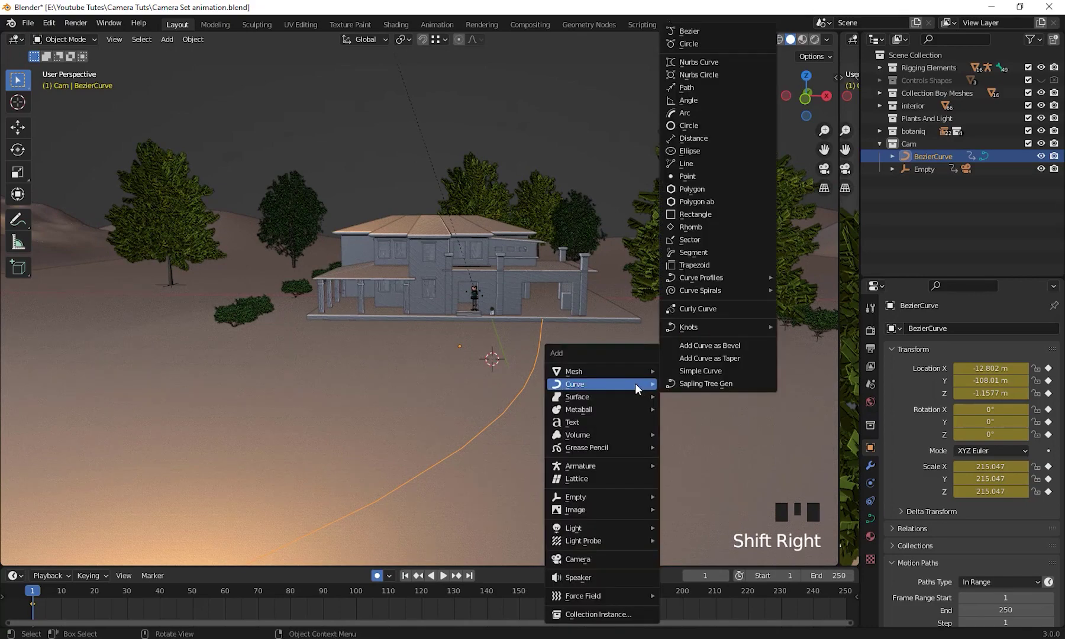
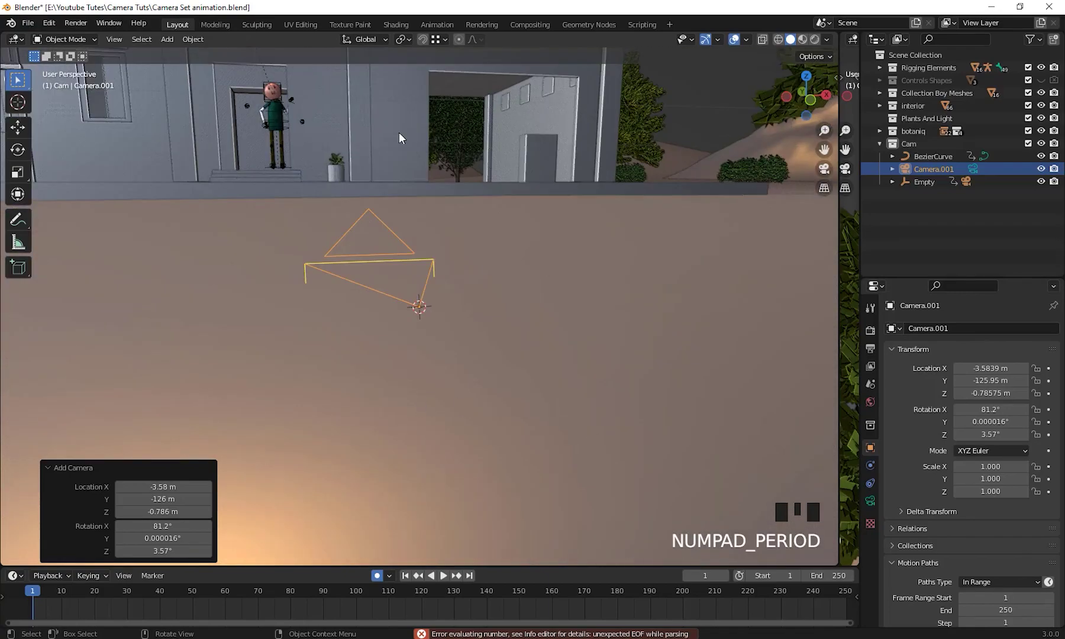
# Orbit around the newly added Camera.001 to inspect its placement
pyautogui.scroll(-3)
pyautogui.middleClick(477, 385)
pyautogui.scroll(3)
pyautogui.middleClick(514, 419)
pyautogui.scroll(-3)
pyautogui.scroll(3)
pyautogui.middleClick(543, 437)
pyautogui.scroll(-3)
pyautogui.middleClick(524, 427)
pyautogui.middleClick(385, 427)
# Pull back and orbit the house to see the camera against the Bezier path
pyautogui.scroll(-3)
pyautogui.moveTo(383, 310); pyautogui.dragTo(346, 386)
pyautogui.scroll(-3)
pyautogui.moveTo(400, 339); pyautogui.dragTo(430, 432)
pyautogui.scroll(-3)
pyautogui.moveTo(428, 455); pyautogui.dragTo(564, 410)
pyautogui.scroll(3)
pyautogui.moveTo(475, 392); pyautogui.dragTo(495, 385)
# Clear Camera.001's location (Alt+G) and add a Follow Path constraint to it
pyautogui.press('alt+g')
pyautogui.moveTo(331, 375); pyautogui.dragTo(36, 607)
pyautogui.moveTo(35, 607); pyautogui.dragTo(77, 602)
pyautogui.moveTo(77, 602); pyautogui.dragTo(417, 296)
pyautogui.moveTo(418, 295); pyautogui.dragTo(1027, 376)
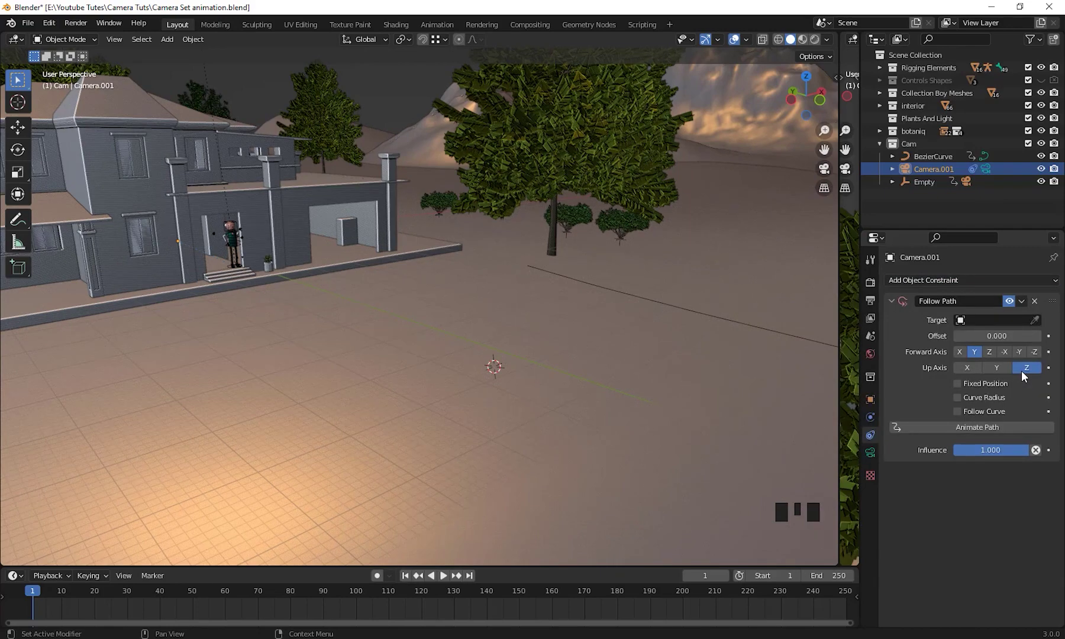
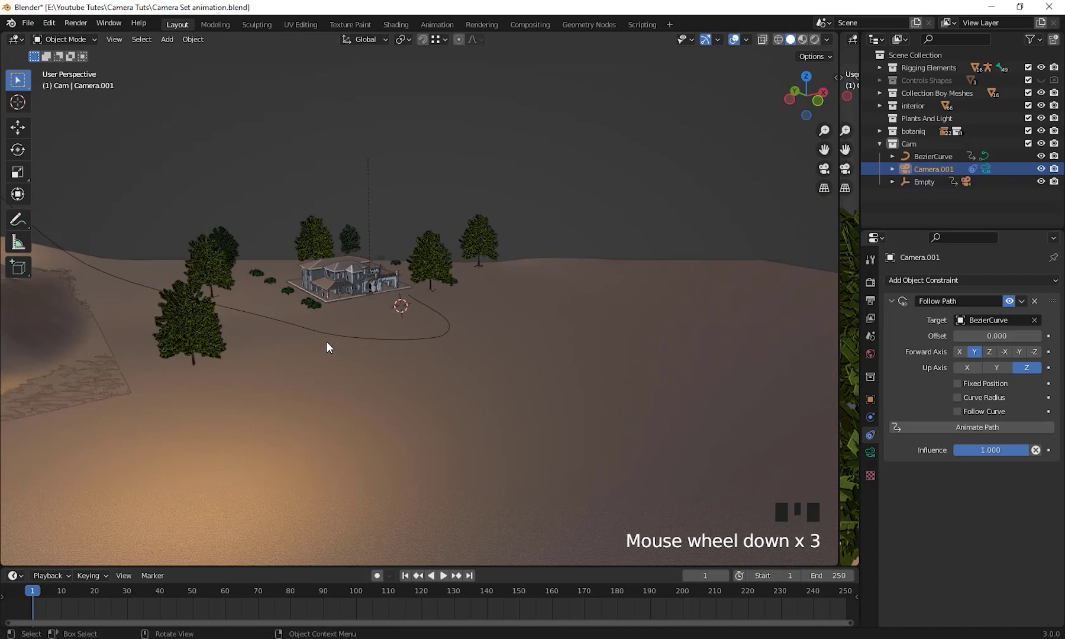
# Zoom out to see the whole Bezier path that Camera.001 now follows
pyautogui.middleClick(320, 373)
pyautogui.scroll(3)
pyautogui.middleClick(255, 300)
pyautogui.scroll(3)
# Fly indoors and close in on the character's head to face it
pyautogui.moveTo(443, 364); pyautogui.dragTo(278, 339)
pyautogui.moveTo(561, 450); pyautogui.dragTo(397, 405)
pyautogui.scroll(3)
pyautogui.middleClick(386, 438)
pyautogui.scroll(3)
pyautogui.middleClick(452, 421)
pyautogui.scroll(3)
pyautogui.moveTo(443, 417); pyautogui.dragTo(427, 220)
pyautogui.click(428, 220)
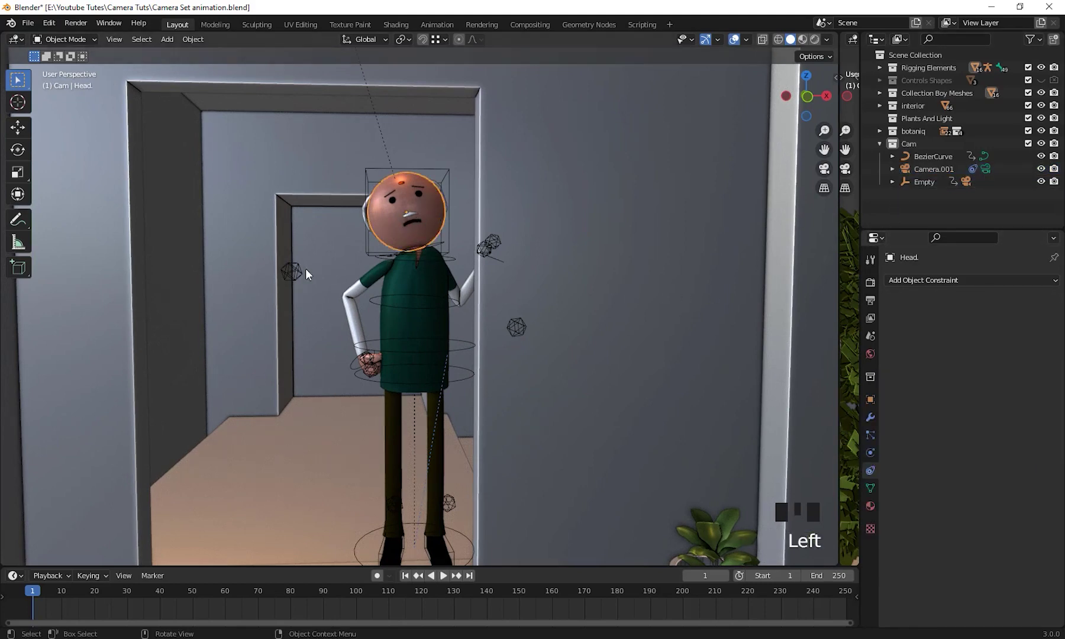
pyautogui.scroll(-3)
pyautogui.middleClick(374, 325)
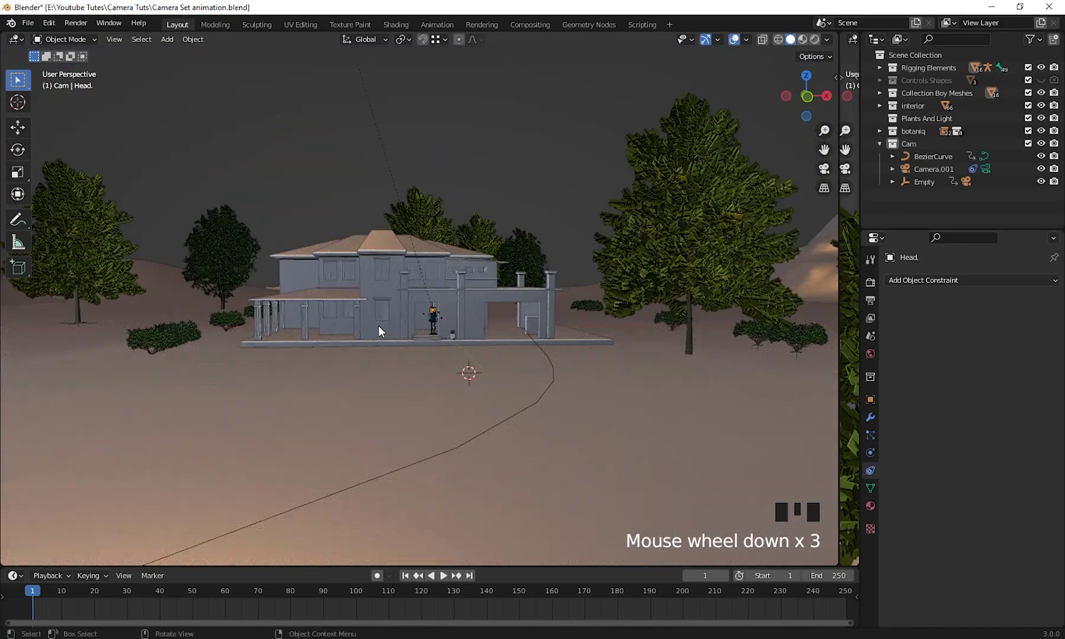
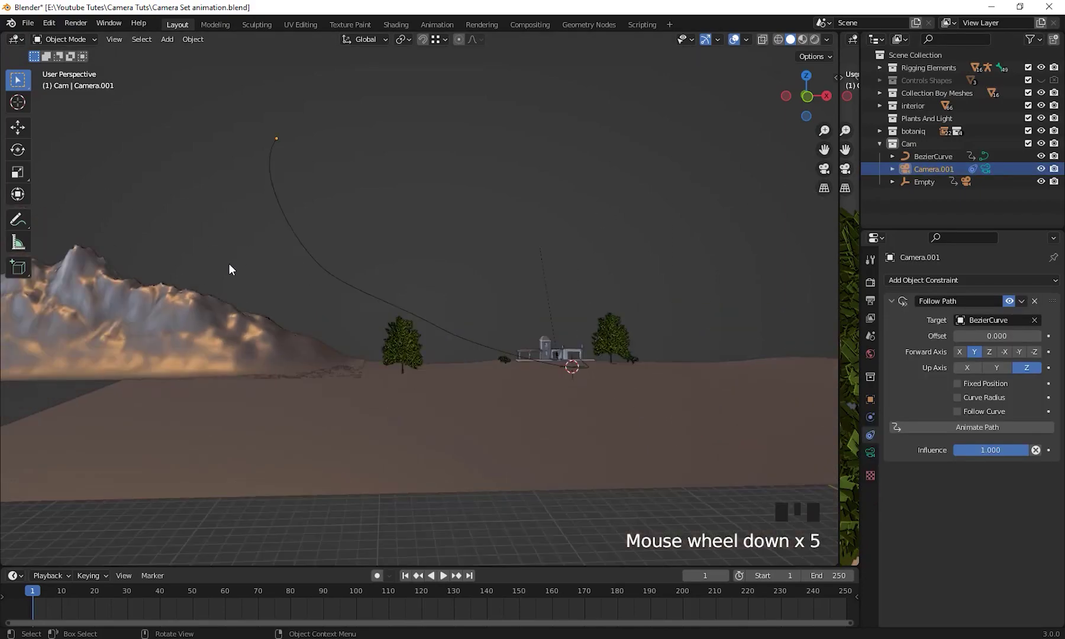
pyautogui.moveTo(283, 272); pyautogui.dragTo(347, 303)
pyautogui.scroll(3)
pyautogui.moveTo(365, 312); pyautogui.dragTo(447, 336)
pyautogui.scroll(-3)
pyautogui.moveTo(440, 317); pyautogui.dragTo(488, 323)
pyautogui.scroll(3)
pyautogui.moveTo(492, 308); pyautogui.dragTo(939, 375)
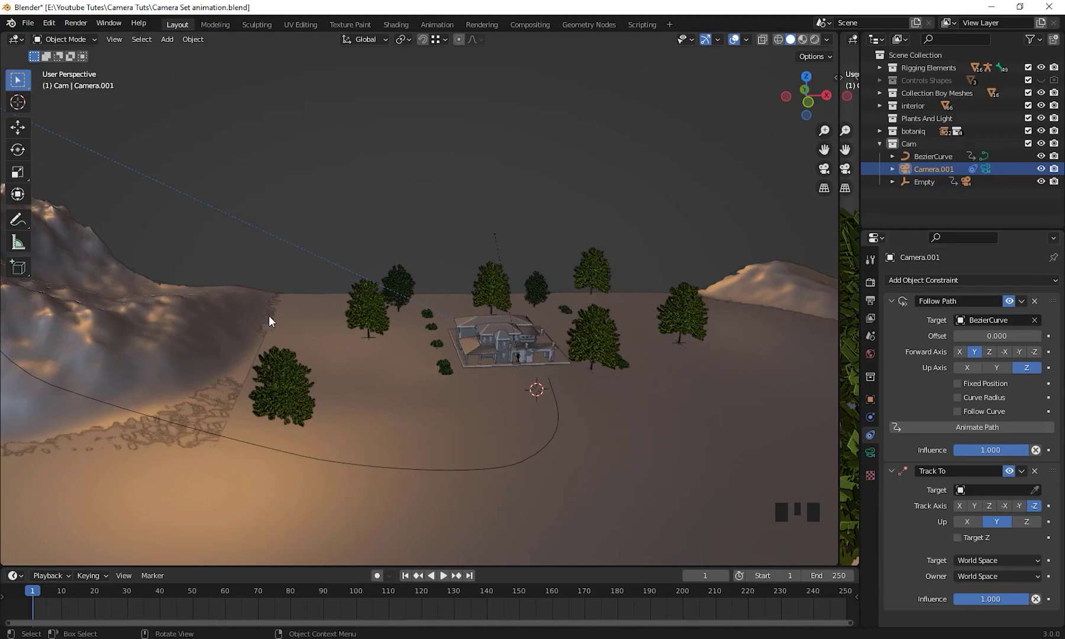
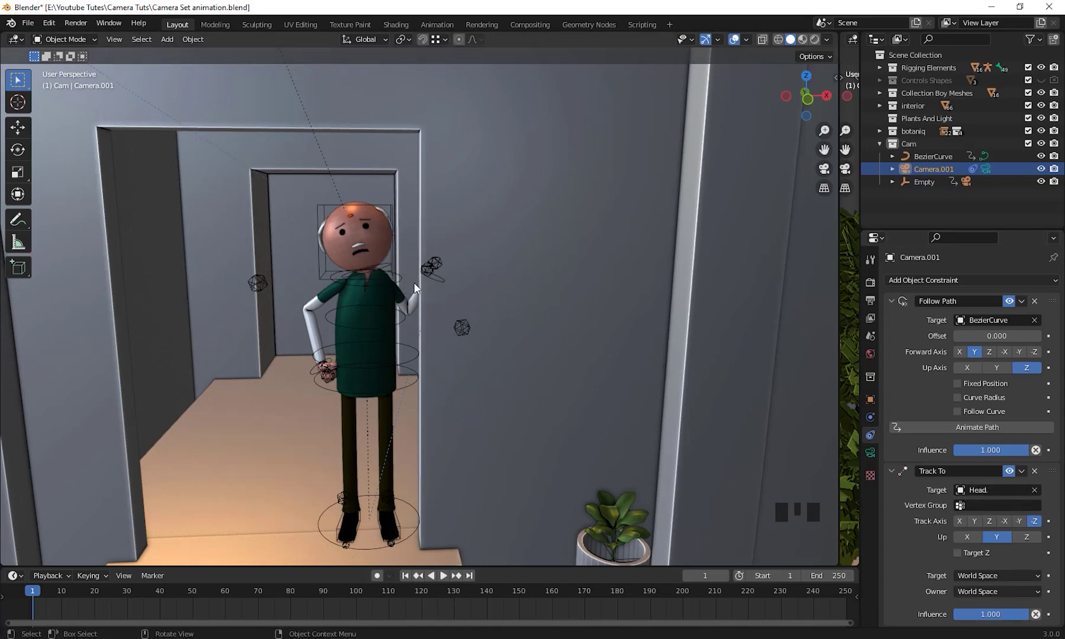
# Orbit the house scene to view the camera path from other angles
pyautogui.scroll(-3)
pyautogui.moveTo(330, 370); pyautogui.dragTo(356, 381)
pyautogui.scroll(3)
pyautogui.moveTo(373, 397); pyautogui.dragTo(439, 351)
pyautogui.scroll(3)
pyautogui.scroll(-3)
# Frame the house with the path and enlarge the Properties editor for the constraint settings
pyautogui.moveTo(413, 417); pyautogui.dragTo(435, 409)
pyautogui.scroll(-3)
pyautogui.scroll(-3)
pyautogui.moveTo(426, 408); pyautogui.dragTo(158, 186)
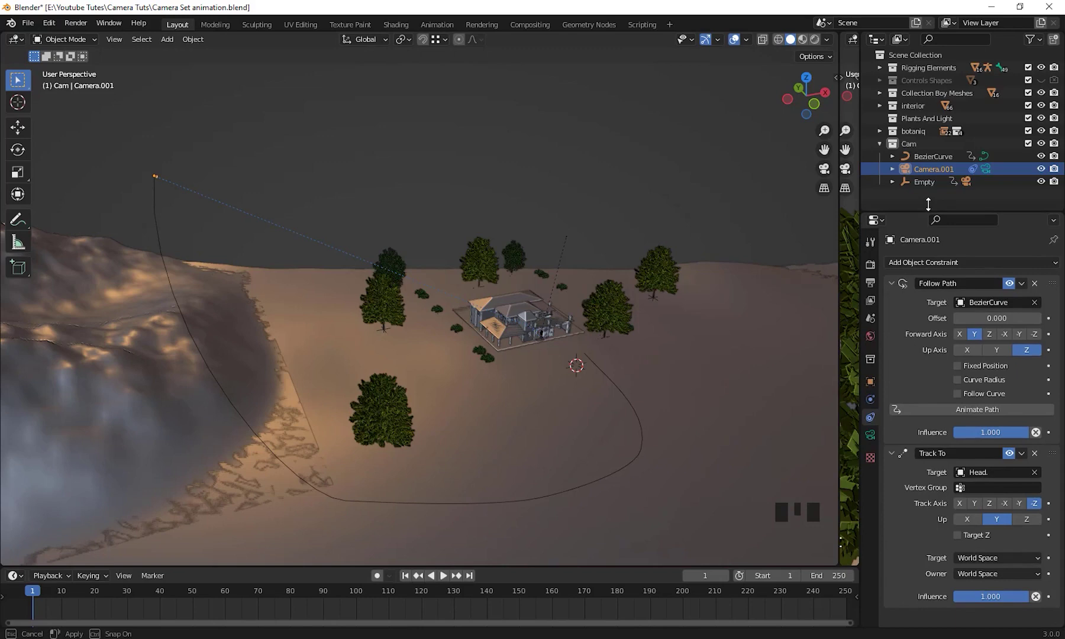
# Orbit, zoom and pan the viewport over the terrain to close in on the house from above
pyautogui.moveTo(965, 389); pyautogui.dragTo(450, 578)
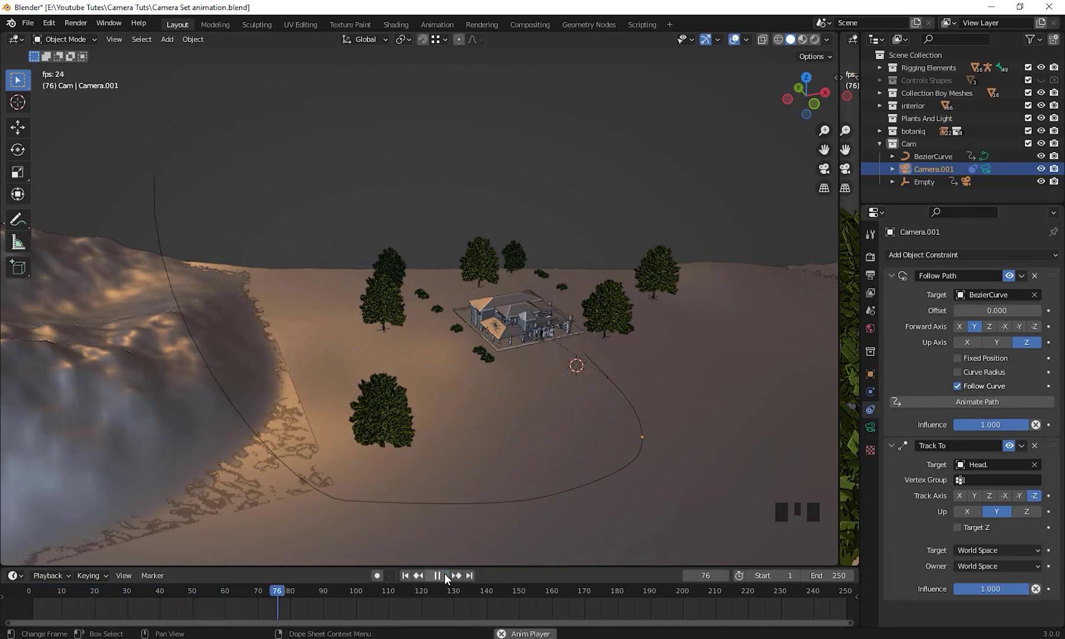
pyautogui.moveTo(450, 578); pyautogui.dragTo(558, 425)
pyautogui.moveTo(558, 425); pyautogui.dragTo(454, 415)
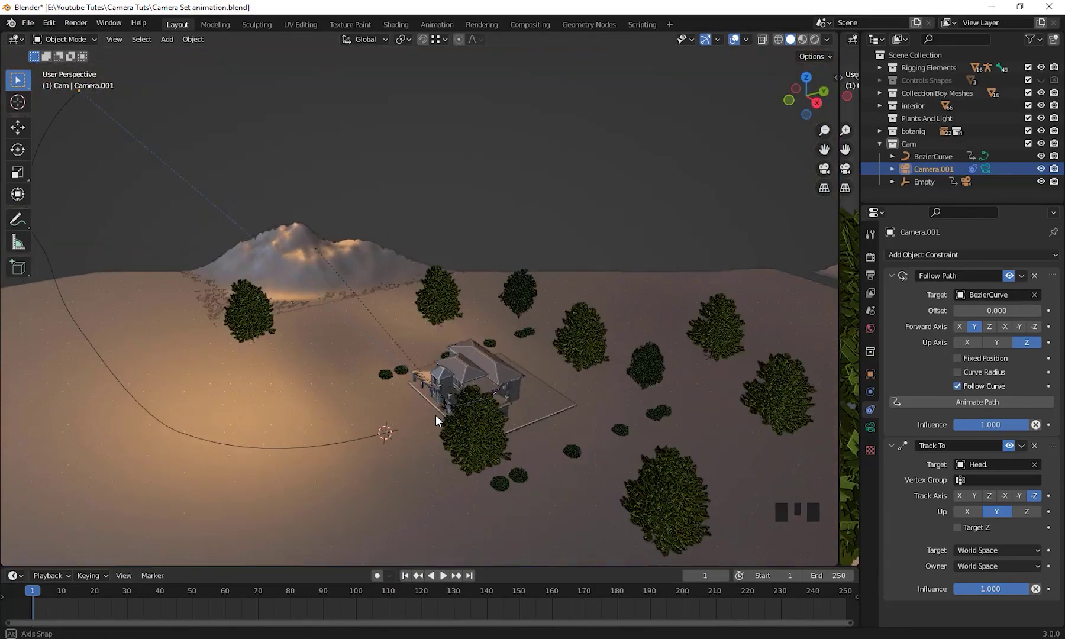
pyautogui.moveTo(415, 458); pyautogui.dragTo(465, 455)
pyautogui.scroll(3)
pyautogui.moveTo(463, 455); pyautogui.dragTo(990, 172)
# Show Camera.001's lens settings and look through it with Numpad 0
pyautogui.click(990, 172)
pyautogui.click(990, 173)
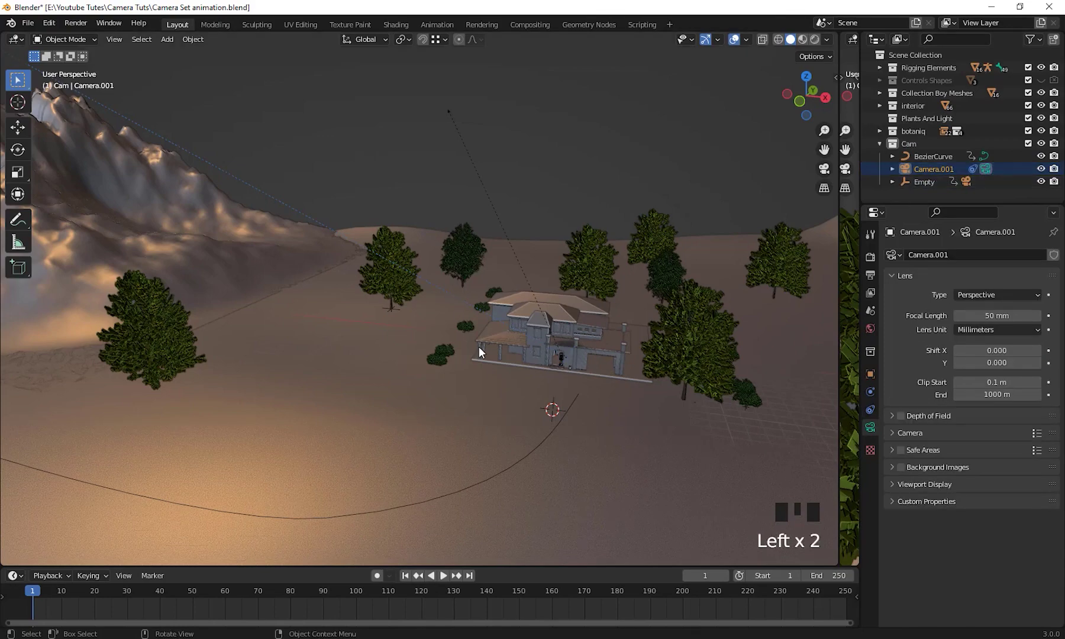
pyautogui.press('KP_0')
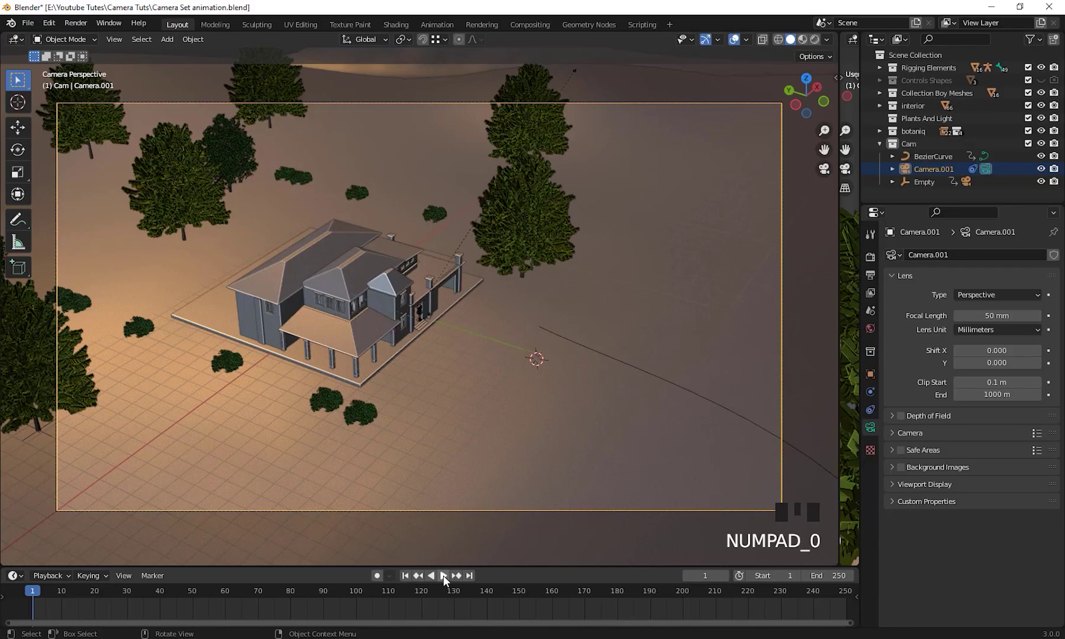
# Scrub the timeline to preview Camera.001 moving along its path, with Clip End at 10000 m
pyautogui.moveTo(445, 582); pyautogui.dragTo(445, 581)
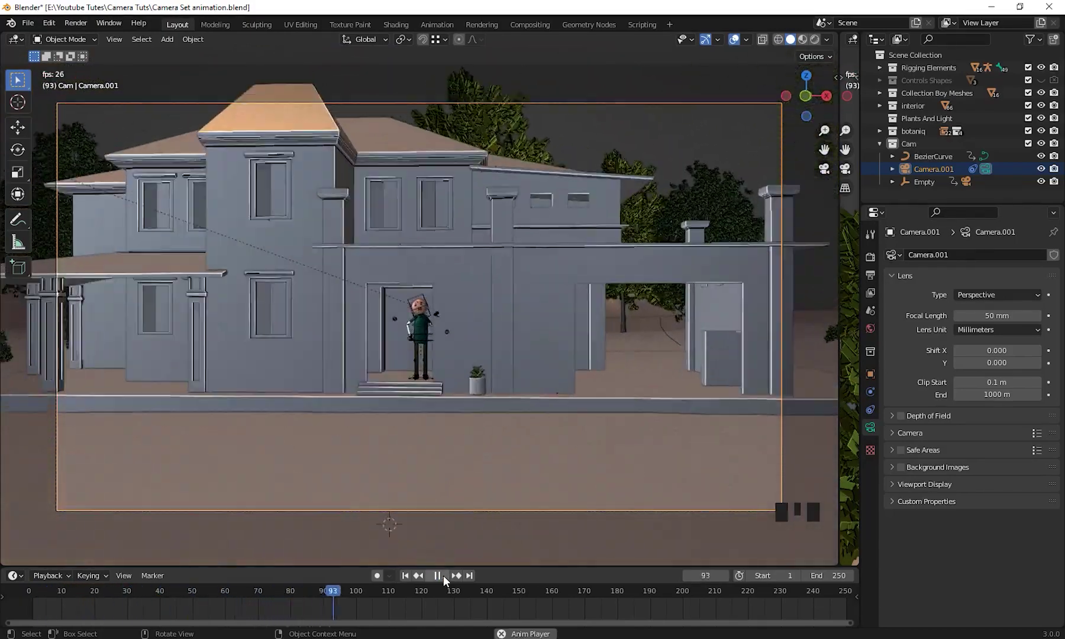
pyautogui.moveTo(445, 582); pyautogui.dragTo(448, 633)
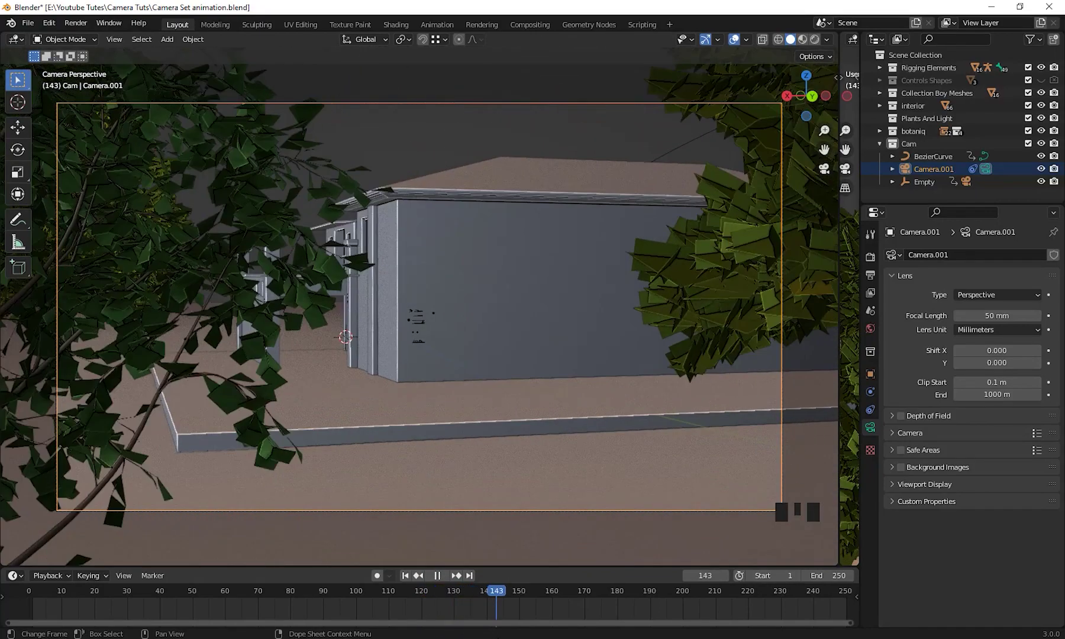
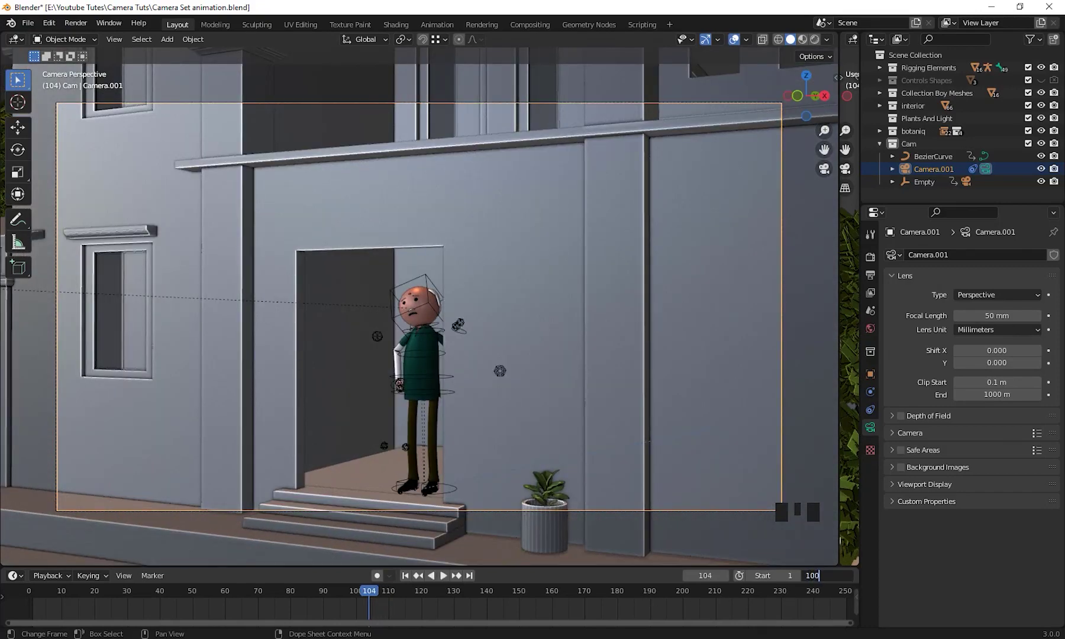
pyautogui.moveTo(407, 577); pyautogui.dragTo(450, 582)
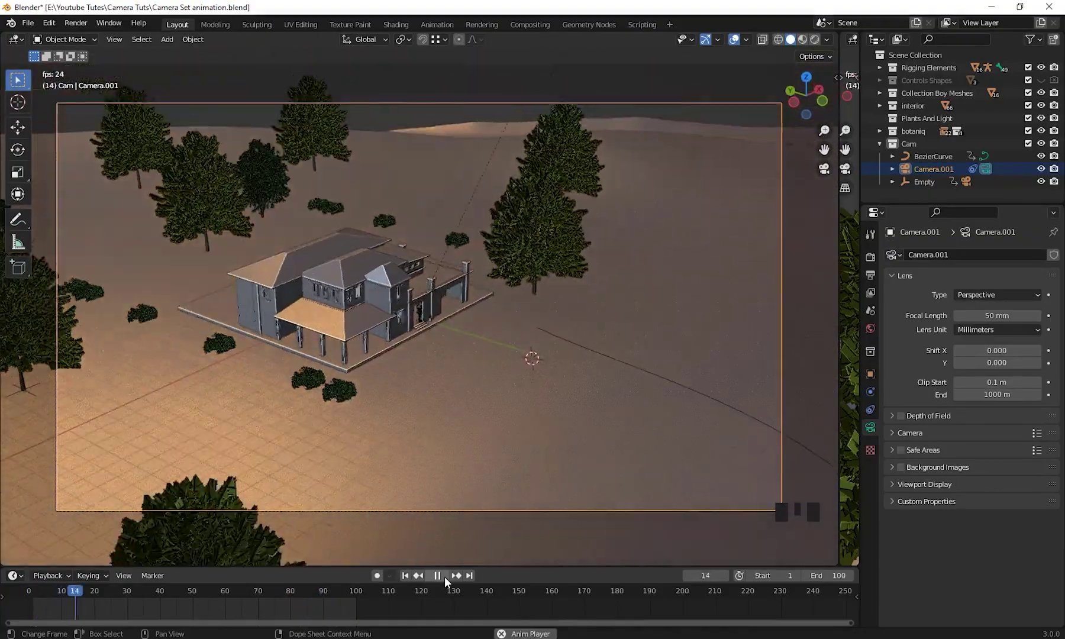
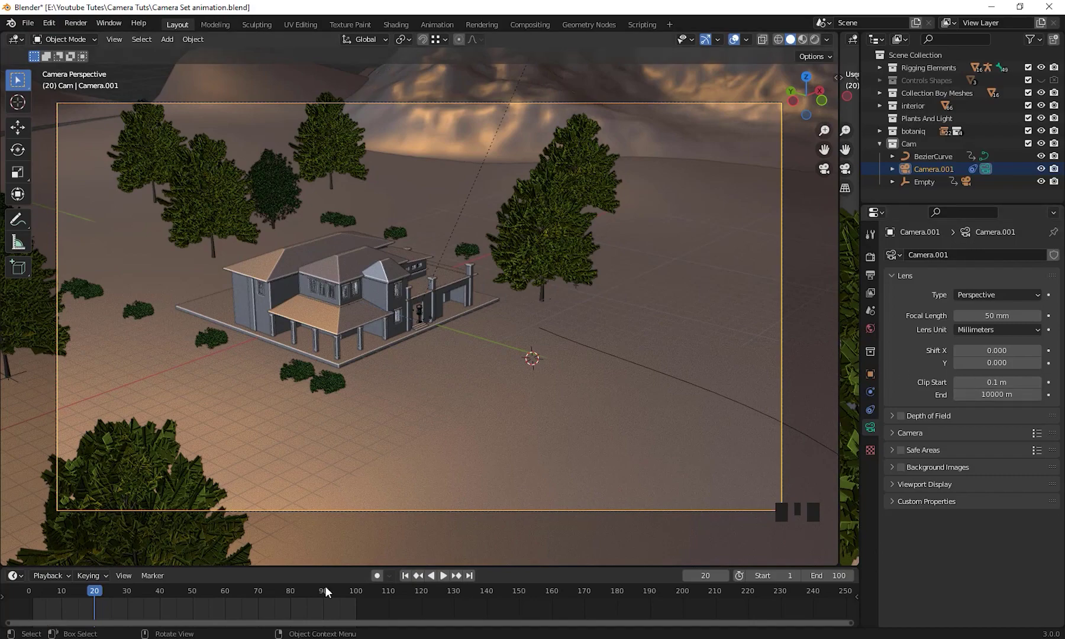
# Scrub the timeline back to frame 1 and through Camera.001's flight along the path
pyautogui.moveTo(444, 587); pyautogui.dragTo(446, 579)
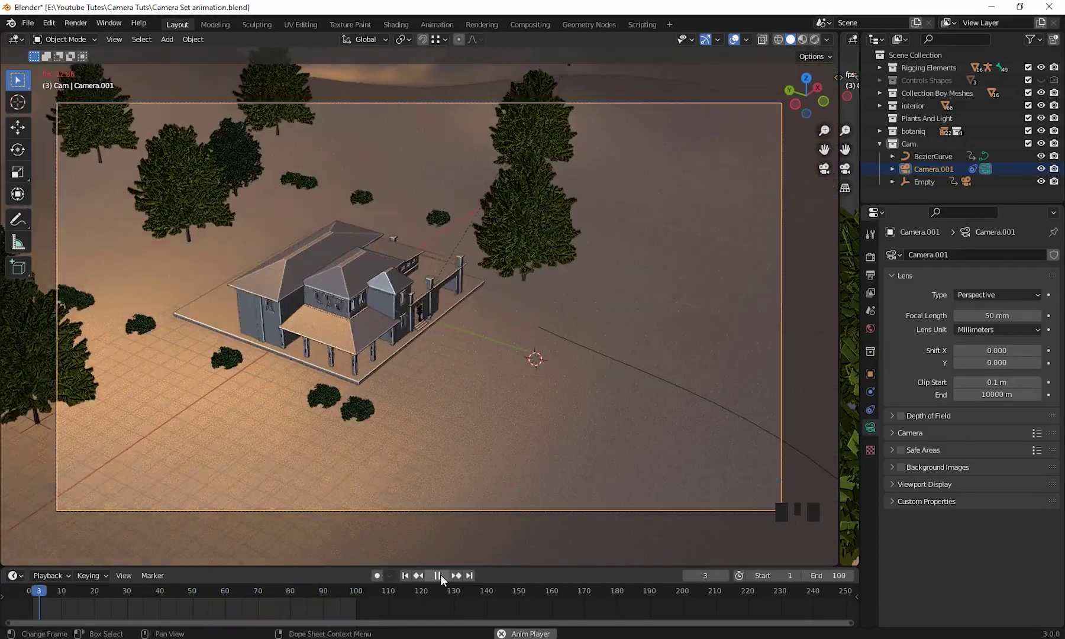
pyautogui.moveTo(445, 580); pyautogui.dragTo(806, 526)
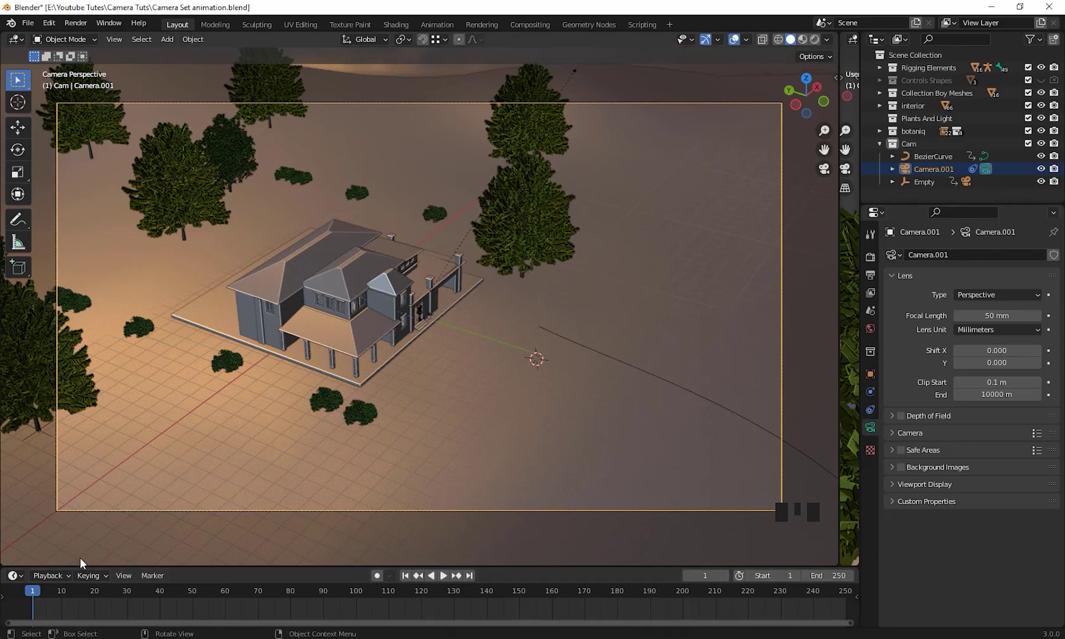
pyautogui.moveTo(62, 596); pyautogui.dragTo(188, 599)
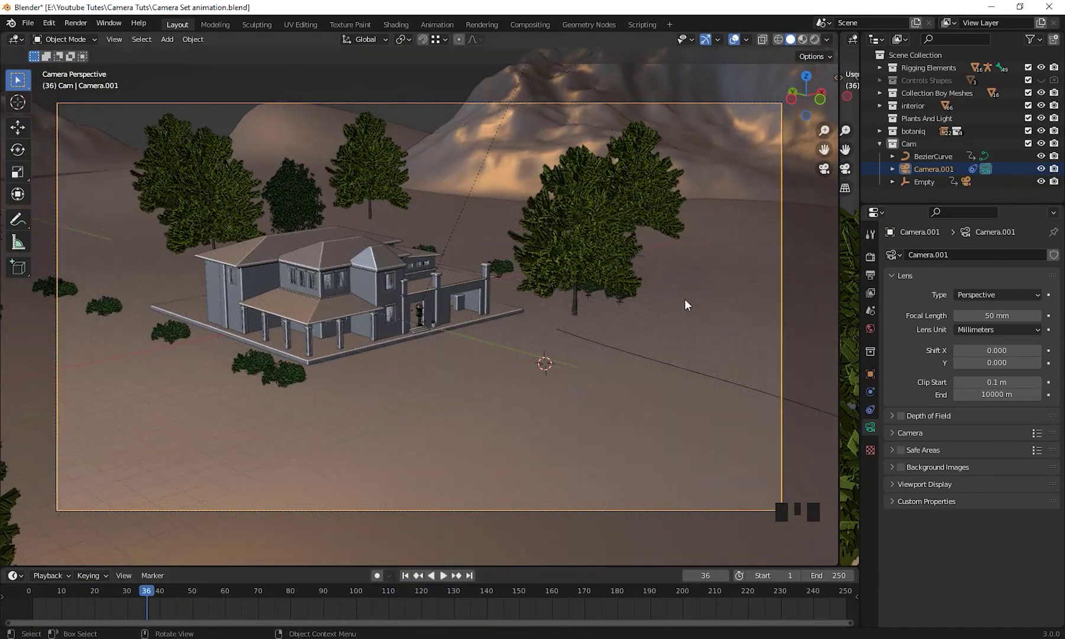
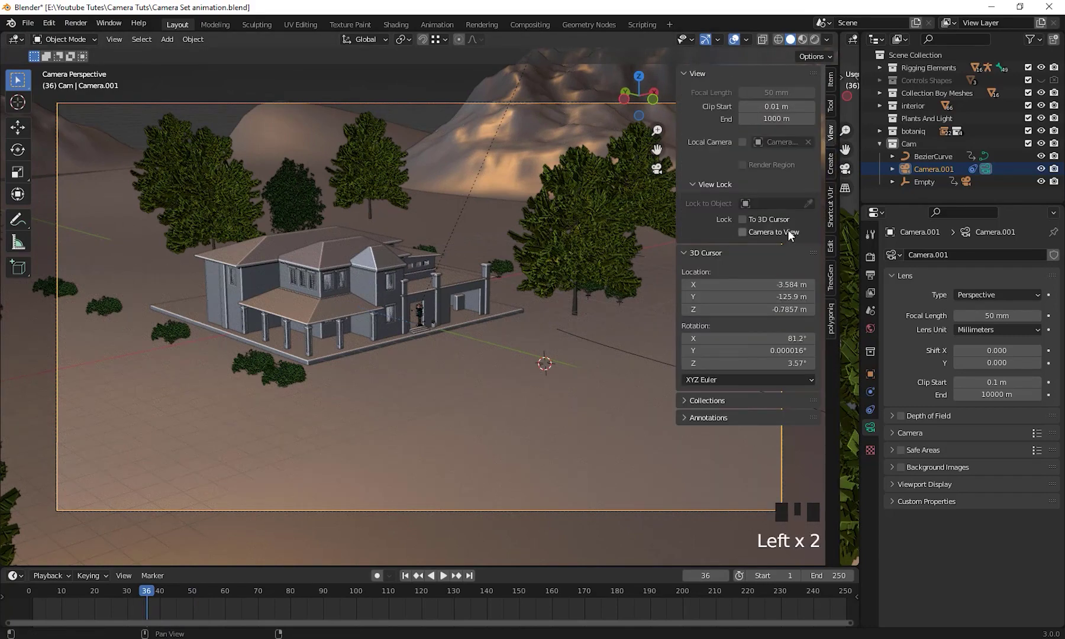
# Hide the sidebar, leave the camera view and select the BezierCurve path in the scene
pyautogui.press('n')
pyautogui.middleClick(408, 336)
pyautogui.scroll(-3)
pyautogui.moveTo(474, 391); pyautogui.dragTo(528, 412)
pyautogui.scroll(3)
pyautogui.middleClick(434, 433)
pyautogui.scroll(3)
pyautogui.moveTo(498, 399); pyautogui.dragTo(149, 599)
pyautogui.moveTo(150, 599); pyautogui.dragTo(663, 200)
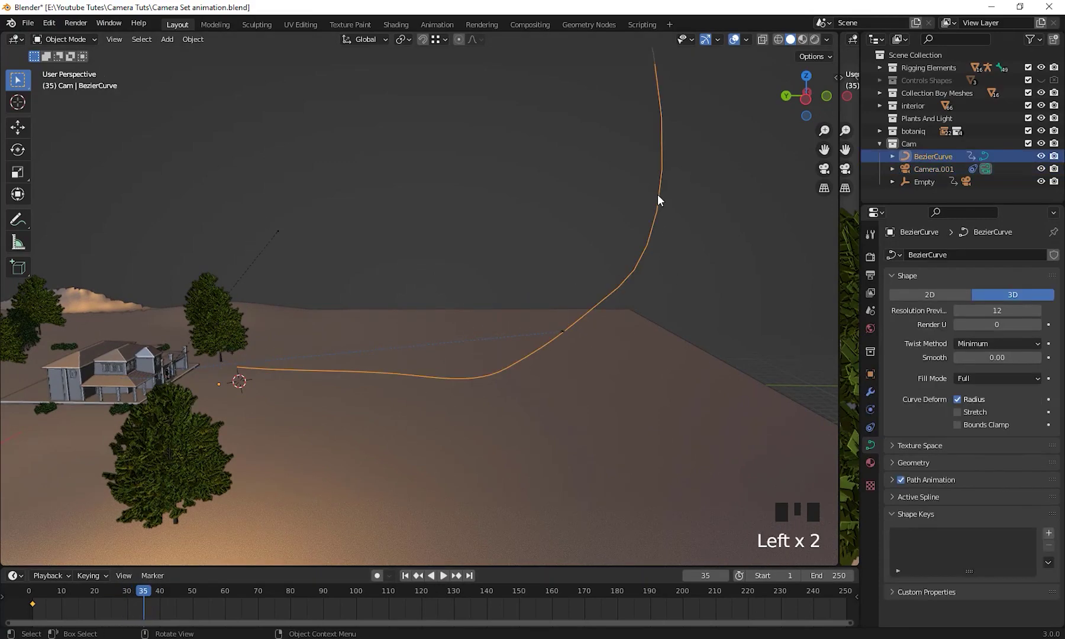
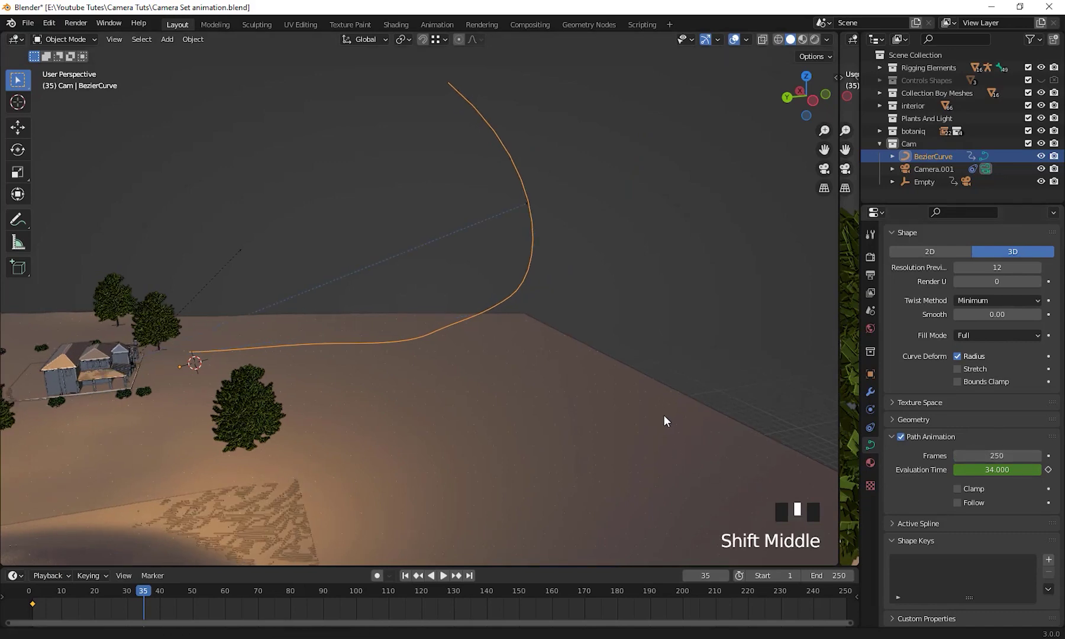
# Scrub the timeline to preview the path animation with its 250 frames and keyframed evaluation time
pyautogui.moveTo(408, 578); pyautogui.dragTo(447, 579)
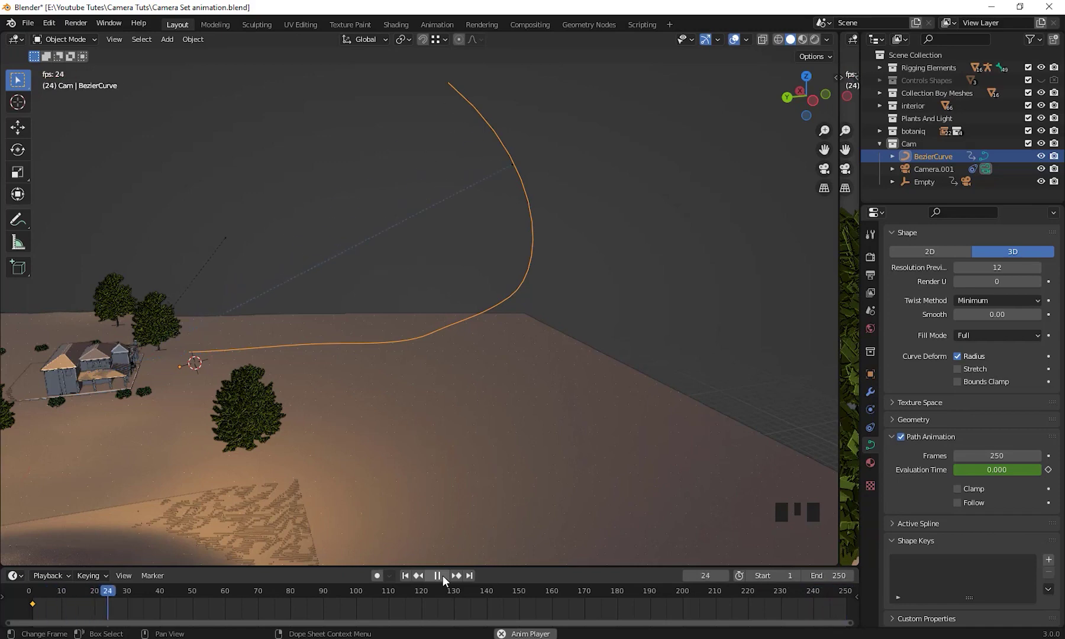
# Look through Camera.001 and scrub through its shot of the house
pyautogui.moveTo(446, 578); pyautogui.dragTo(470, 356)
pyautogui.press('KP_0')
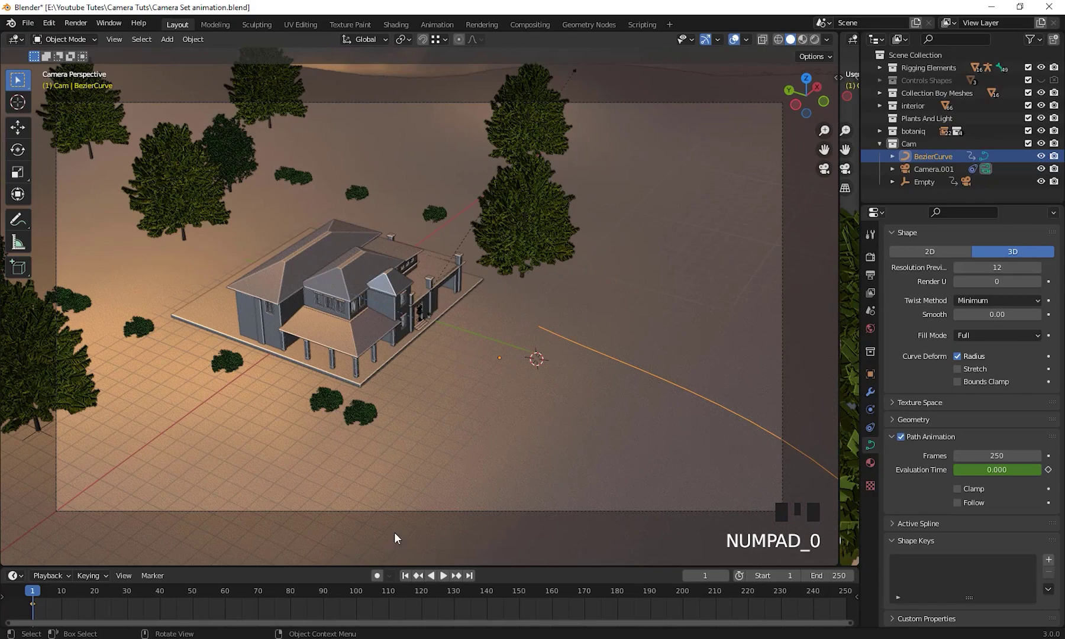
pyautogui.moveTo(444, 585); pyautogui.dragTo(444, 585)
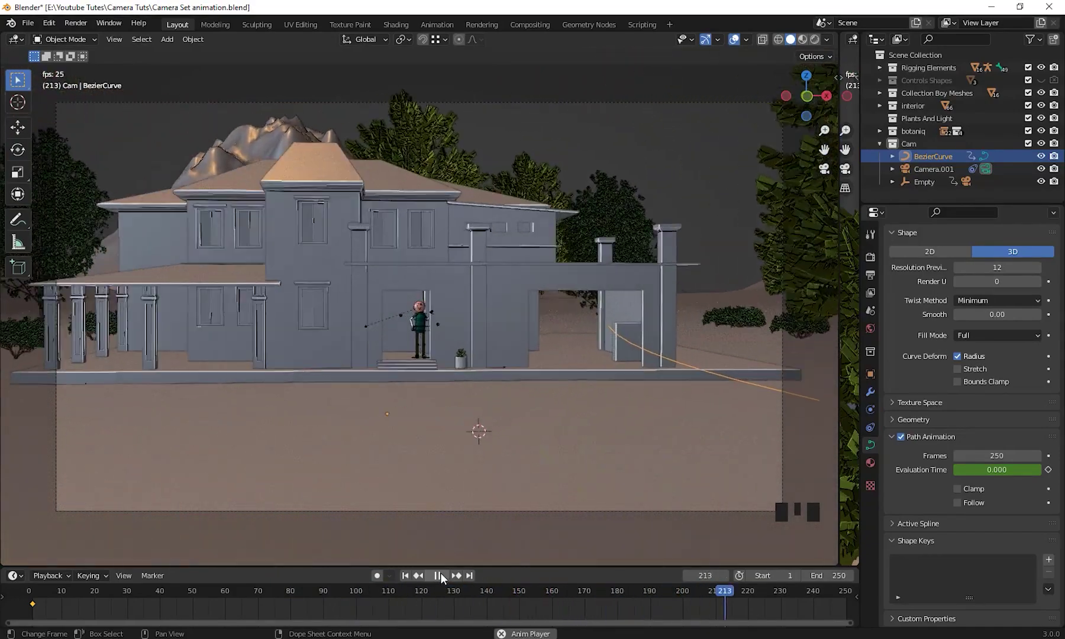
# Leave the camera view, select Camera.001 and scale it up about 7.95 times, then scrub the shot
pyautogui.moveTo(446, 577); pyautogui.dragTo(456, 418)
pyautogui.moveTo(455, 418); pyautogui.dragTo(650, 381)
pyautogui.scroll(-3)
pyautogui.moveTo(614, 407); pyautogui.dragTo(486, 407)
pyautogui.scroll(-3)
pyautogui.middleClick(511, 406)
pyautogui.scroll(3)
pyautogui.moveTo(450, 416); pyautogui.dragTo(425, 139)
pyautogui.click(425, 138)
pyautogui.press('s')
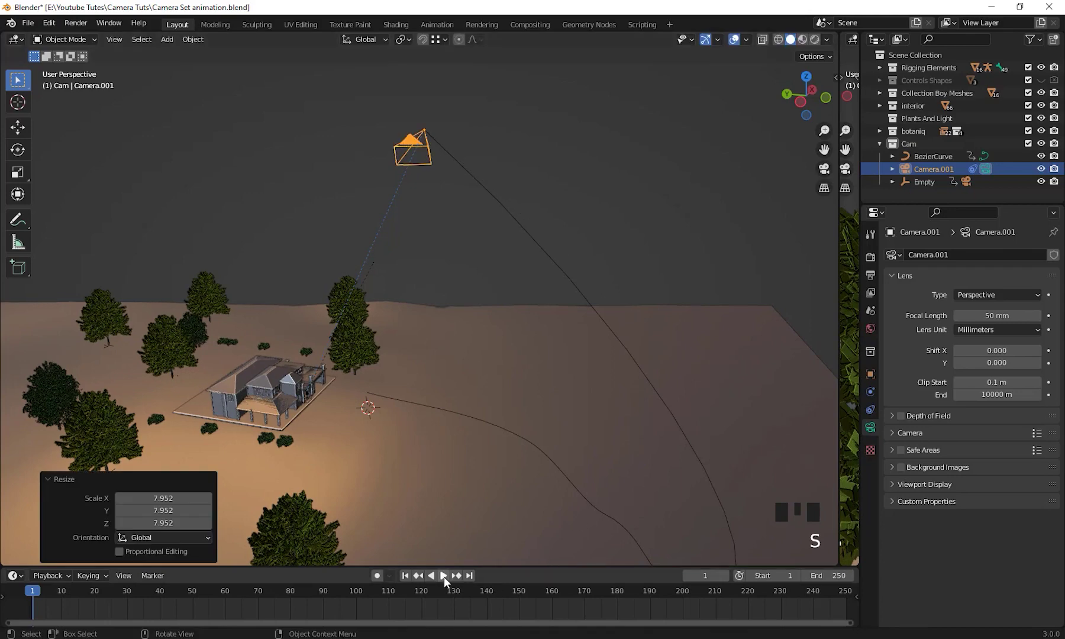
pyautogui.moveTo(448, 582); pyautogui.dragTo(589, 324)
# Play the animation through Camera.001's view, then stop back at frame 1
pyautogui.press('KP_0')
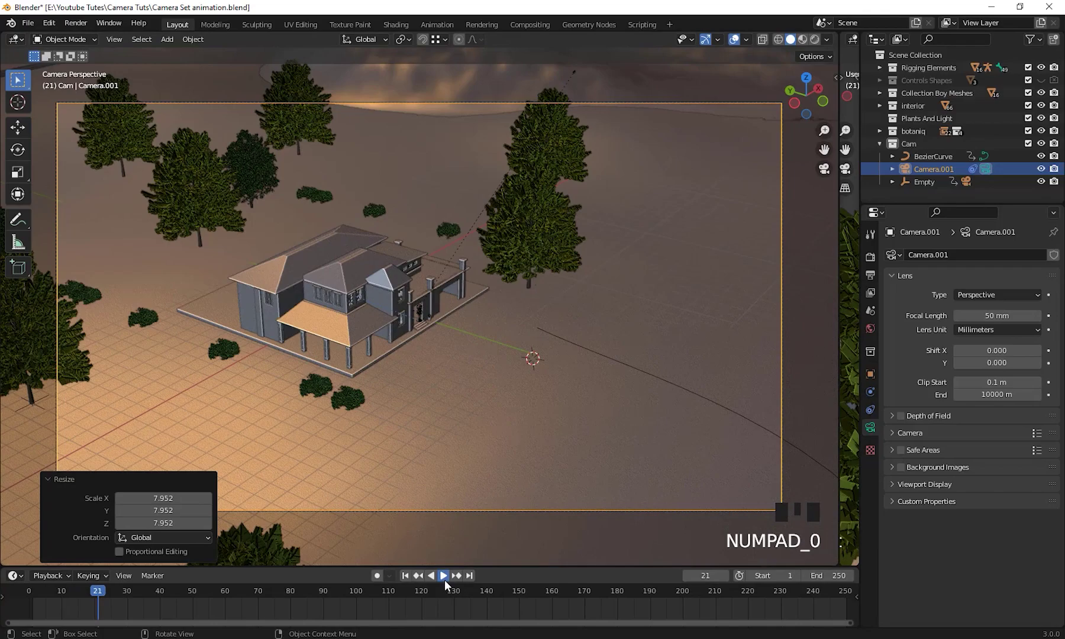
pyautogui.moveTo(450, 586); pyautogui.dragTo(448, 584)
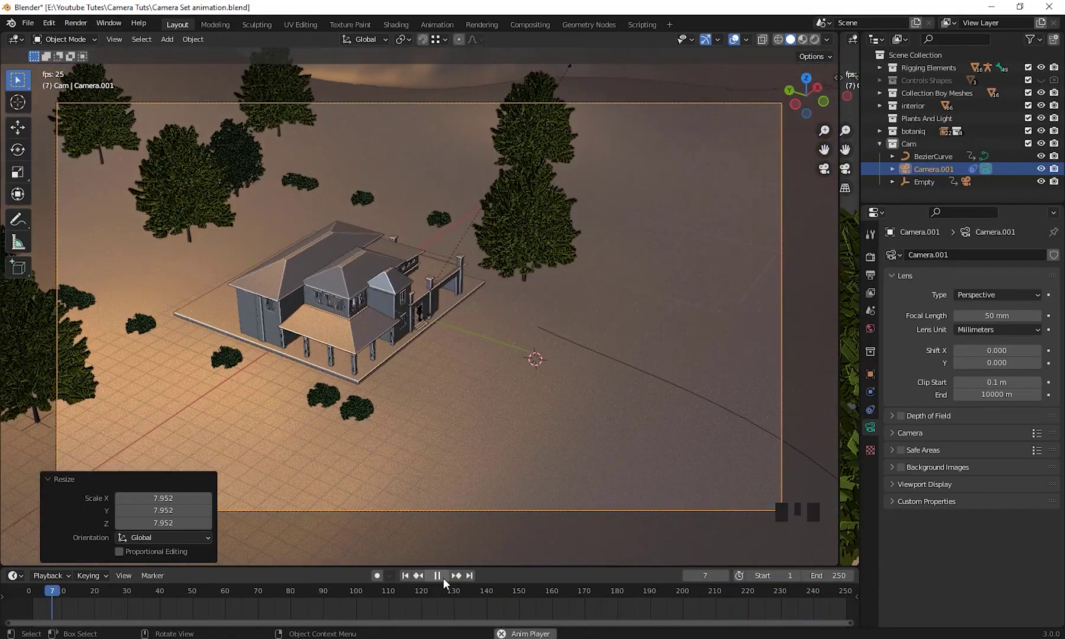
pyautogui.moveTo(449, 584); pyautogui.dragTo(967, 432)
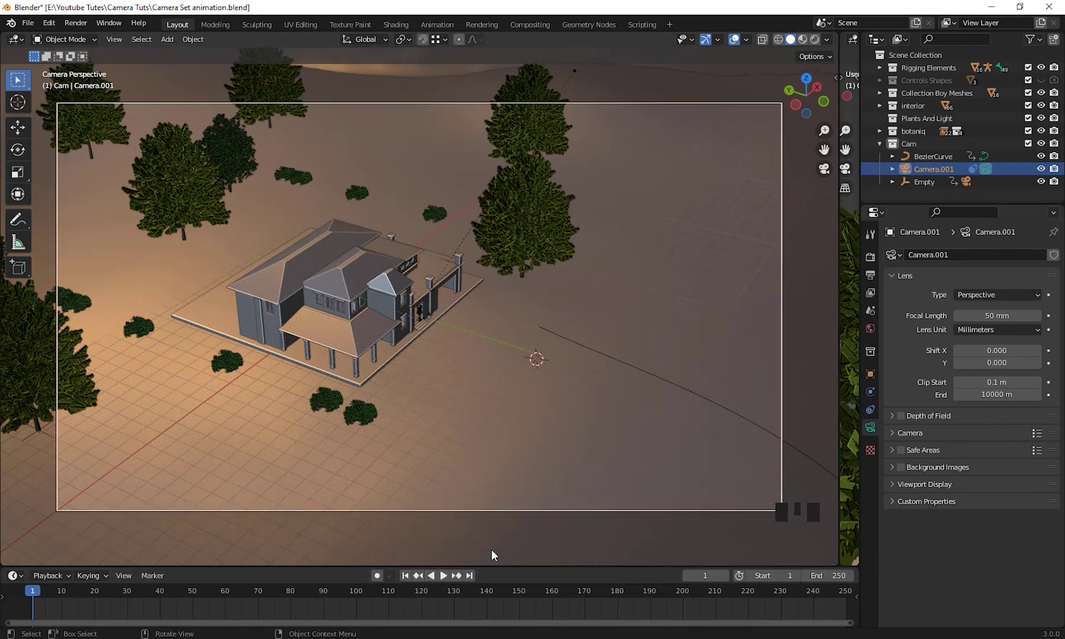
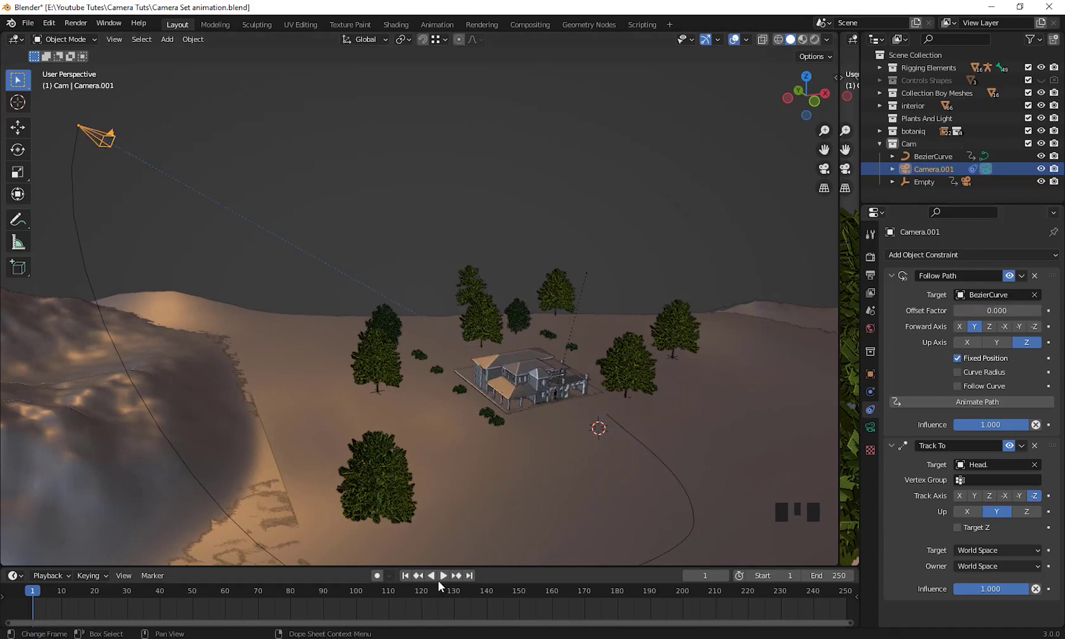
# Move through frames 100, 160 and 250 keyframing the Offset Factor up to 1.0, then play
pyautogui.moveTo(442, 579); pyautogui.dragTo(350, 530)
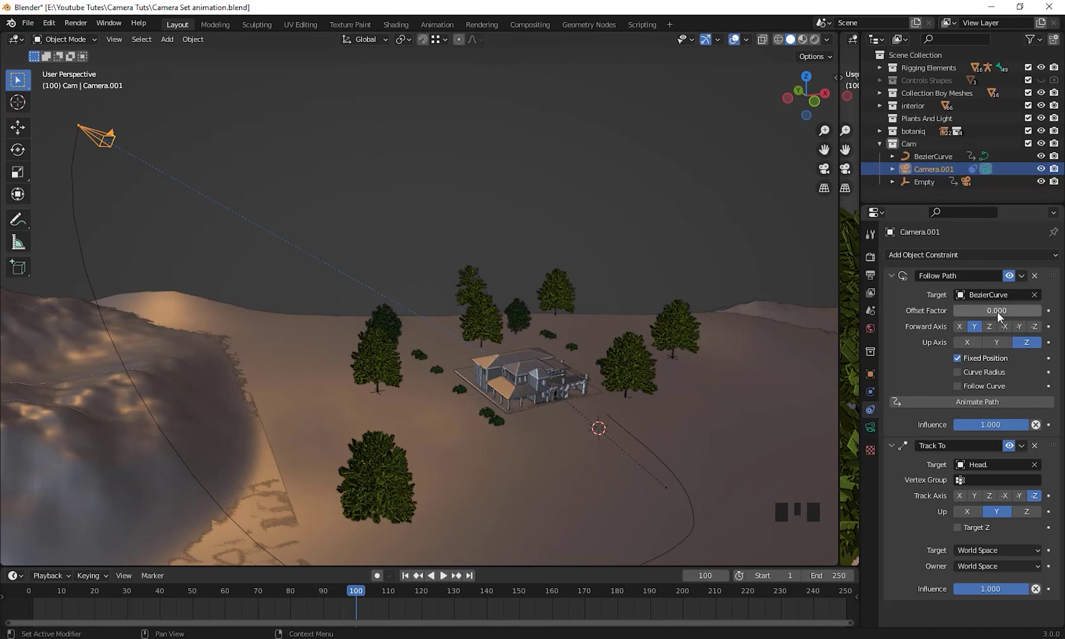
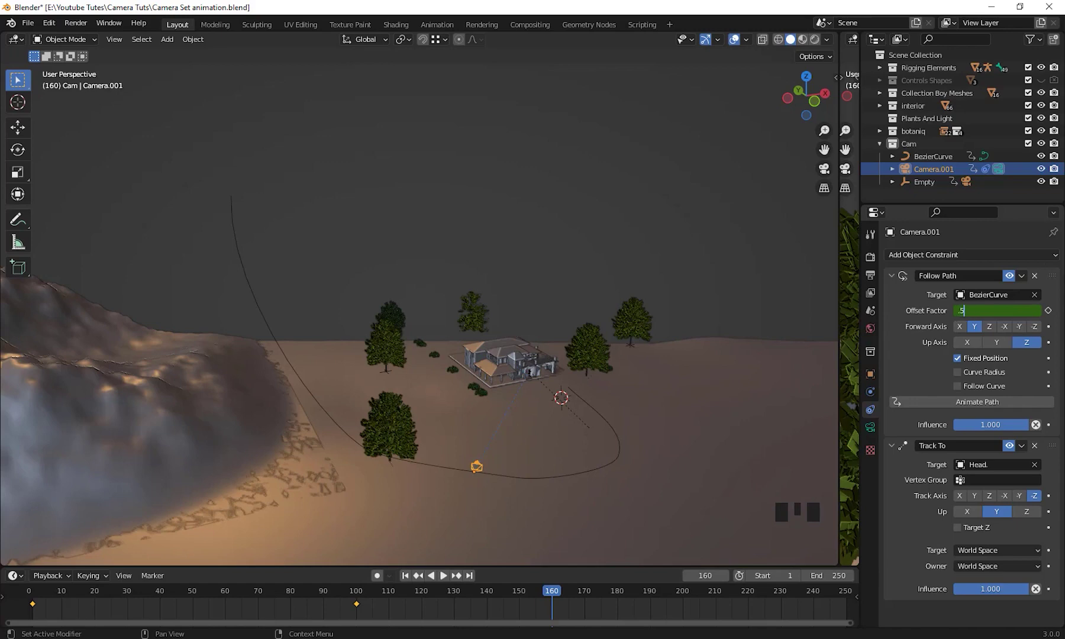
pyautogui.moveTo(983, 318); pyautogui.dragTo(565, 598)
pyautogui.moveTo(565, 598); pyautogui.dragTo(1001, 317)
pyautogui.moveTo(1001, 317); pyautogui.dragTo(427, 580)
pyautogui.moveTo(427, 580); pyautogui.dragTo(645, 432)
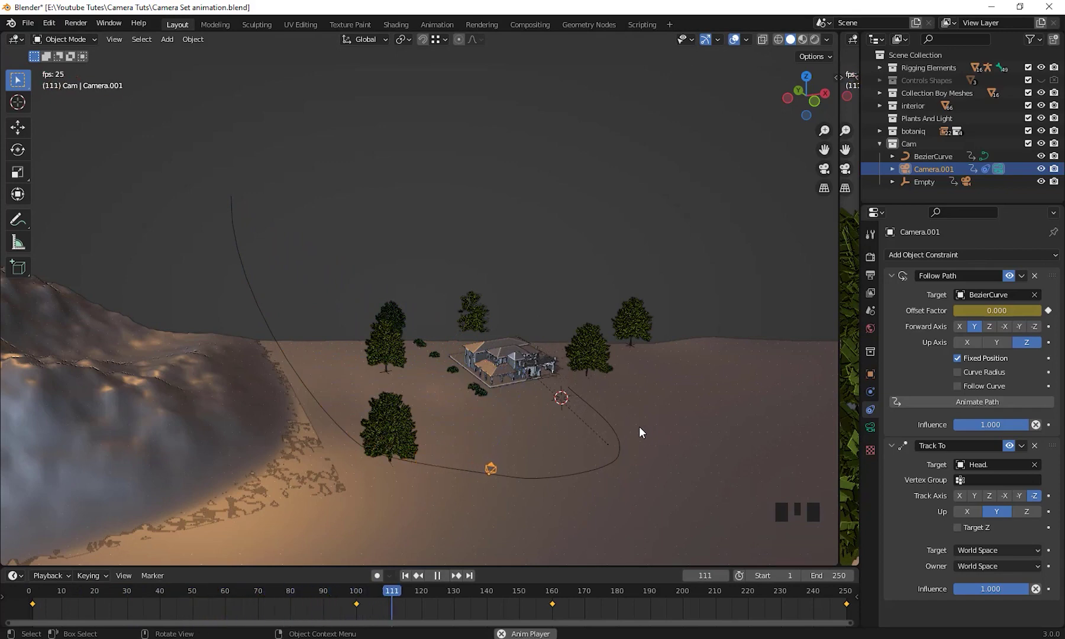
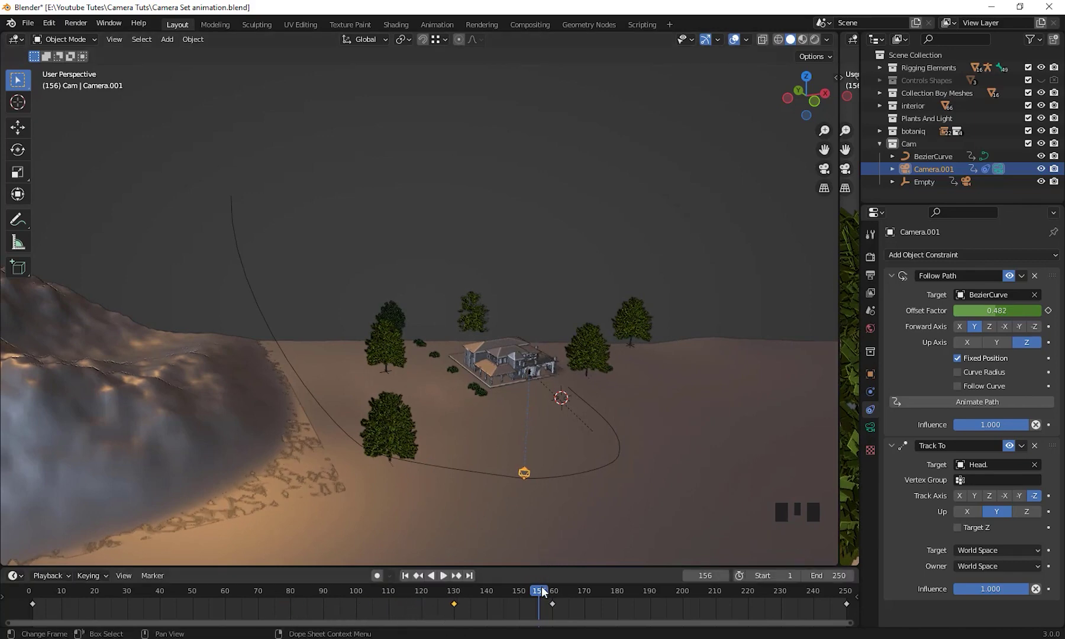
# Return to frame 1, look through Camera.001 and play the retimed path animation
pyautogui.moveTo(539, 594); pyautogui.dragTo(26, 596)
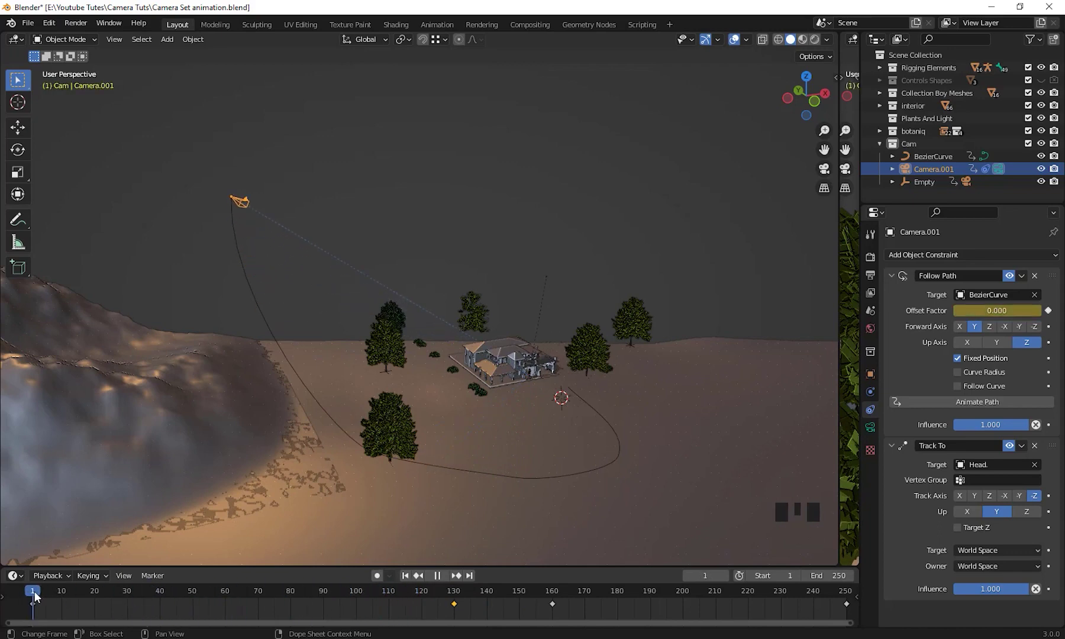
pyautogui.moveTo(362, 272); pyautogui.dragTo(362, 271)
pyautogui.press('KP_0')
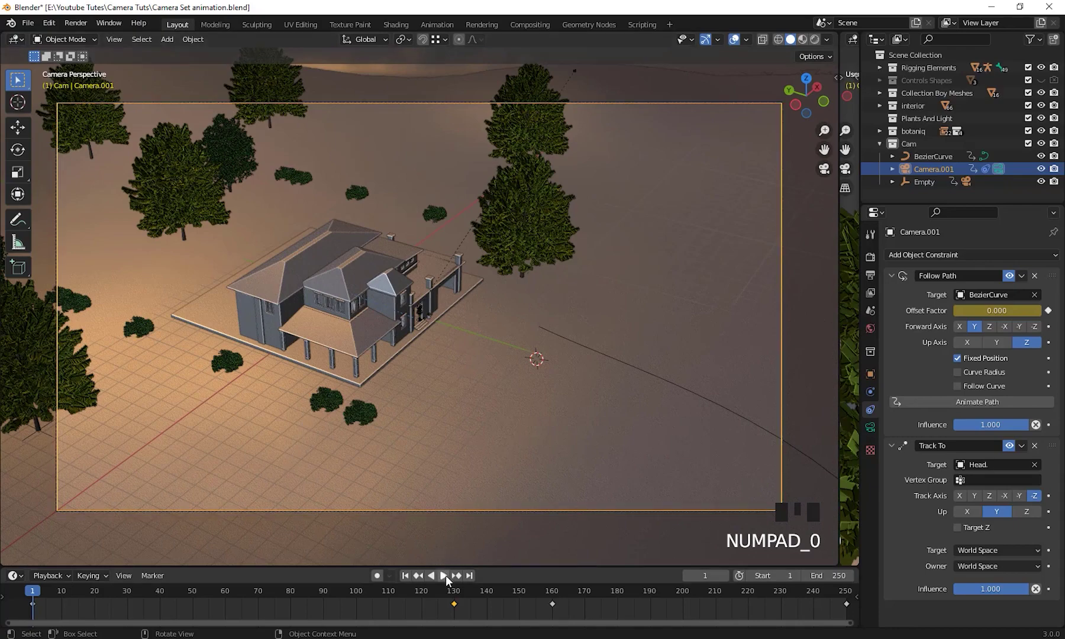
pyautogui.moveTo(448, 581); pyautogui.dragTo(680, 417)
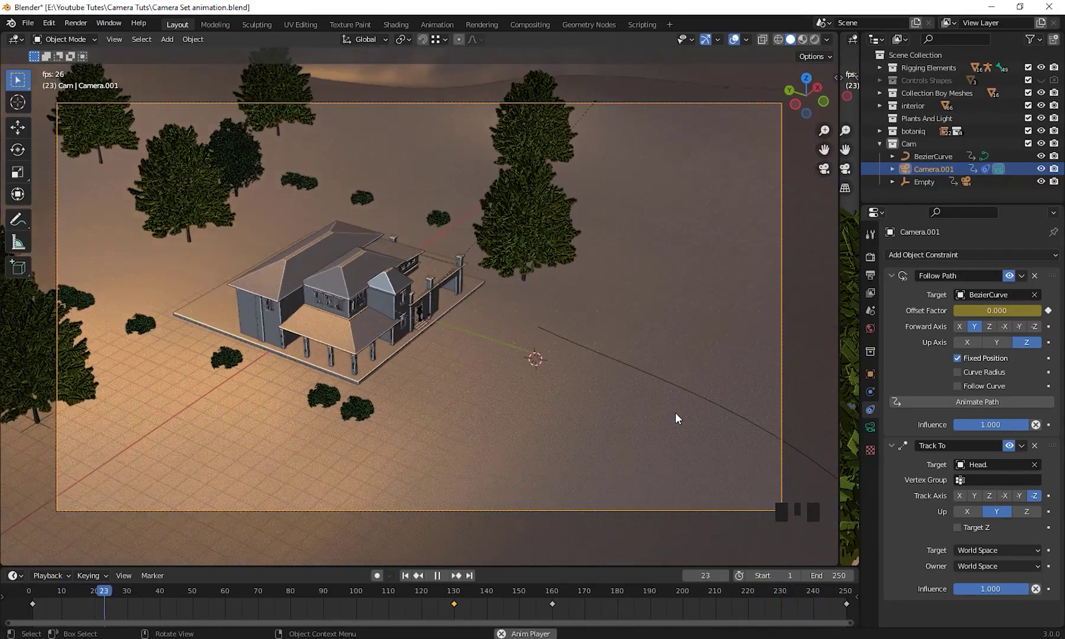
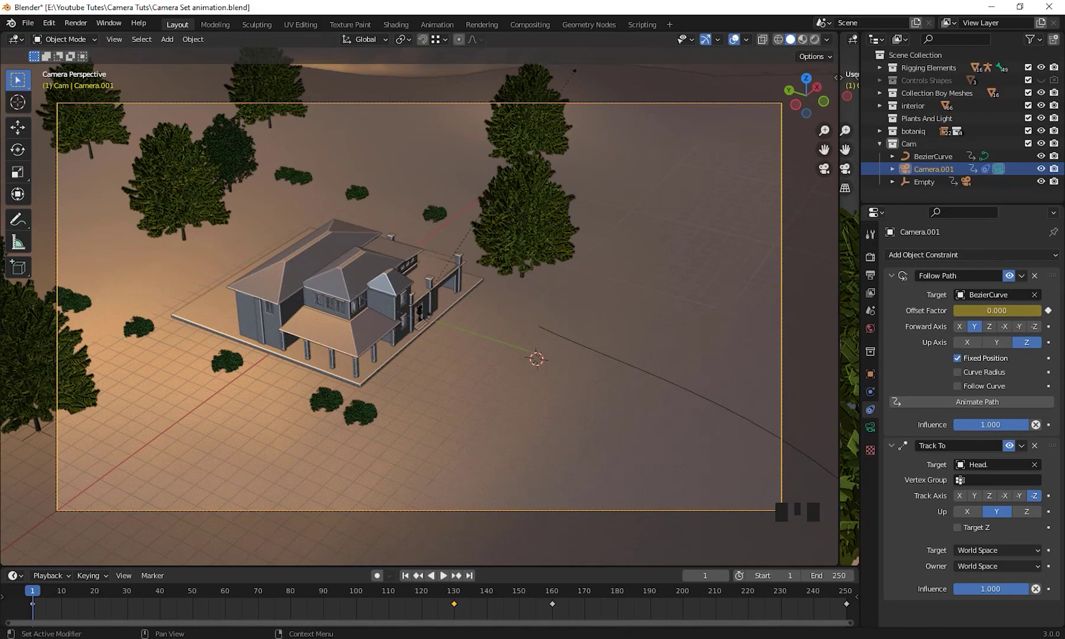
# Leave the camera view and navigate the viewport around the house toward its front
pyautogui.moveTo(515, 412); pyautogui.dragTo(572, 443)
pyautogui.scroll(-3)
pyautogui.middleClick(575, 451)
pyautogui.scroll(3)
pyautogui.middleClick(578, 478)
pyautogui.scroll(3)
pyautogui.middleClick(486, 455)
pyautogui.scroll(3)
pyautogui.middleClick(473, 423)
pyautogui.scroll(-3)
pyautogui.middleClick(446, 411)
pyautogui.scroll(3)
pyautogui.middleClick(501, 404)
pyautogui.scroll(-3)
# Place the 3D cursor on the ground before the house and add Camera.002 with Shift+A
pyautogui.moveTo(500, 384); pyautogui.dragTo(319, 372)
pyautogui.scroll(-3)
pyautogui.middleClick(362, 386)
pyautogui.scroll(3)
pyautogui.moveTo(329, 420); pyautogui.dragTo(423, 384)
pyautogui.rightClick(424, 384)
pyautogui.middleClick(471, 425)
pyautogui.scroll(3)
pyautogui.moveTo(425, 420); pyautogui.dragTo(450, 414)
pyautogui.press('shift+a')
# Scale up Camera.002 and move and rotate it to sit in front of the house
pyautogui.moveTo(458, 409); pyautogui.dragTo(449, 418)
pyautogui.press('s')
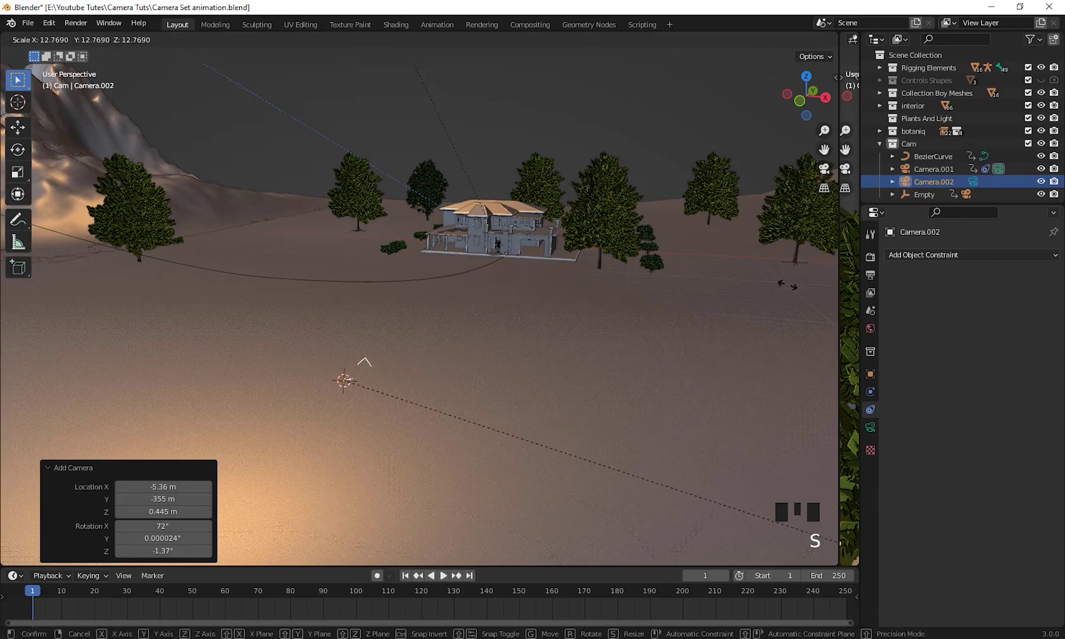
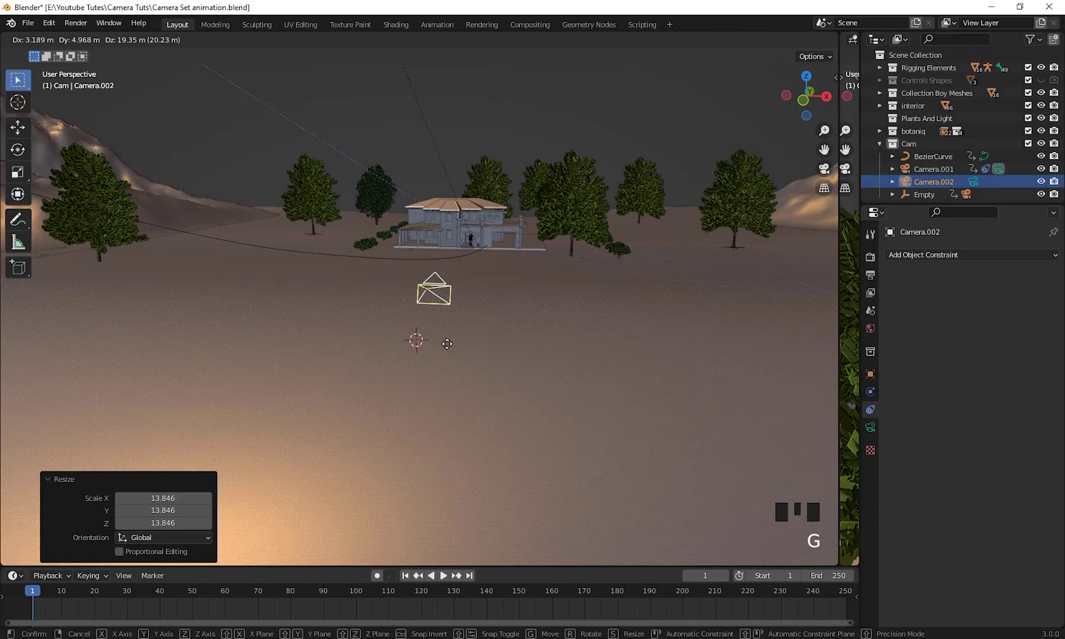
pyautogui.moveTo(486, 363); pyautogui.dragTo(673, 327)
pyautogui.press('r')
pyautogui.moveTo(623, 370); pyautogui.dragTo(437, 297)
# Show Camera.002's lens settings and make it the active camera to view the house through it
pyautogui.click(437, 298)
pyautogui.click(440, 304)
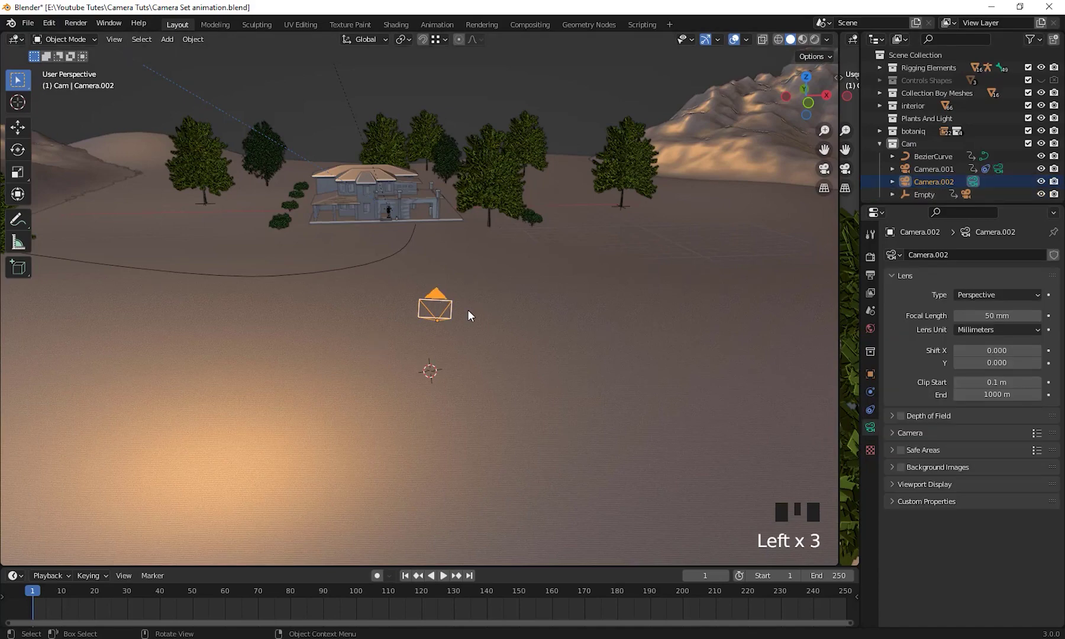
pyautogui.press('KP_0')
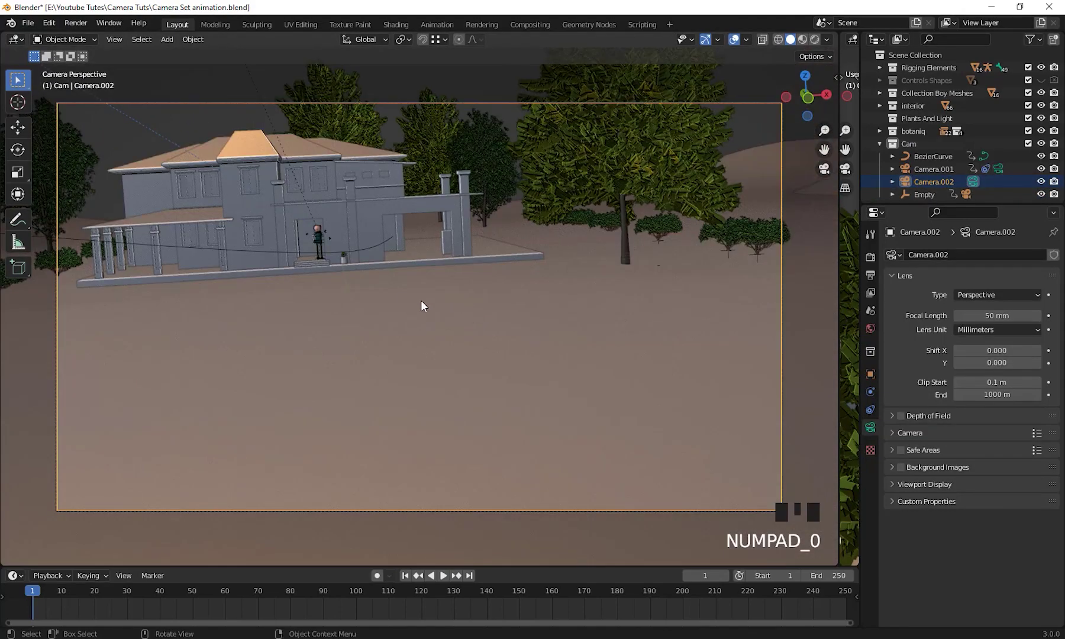